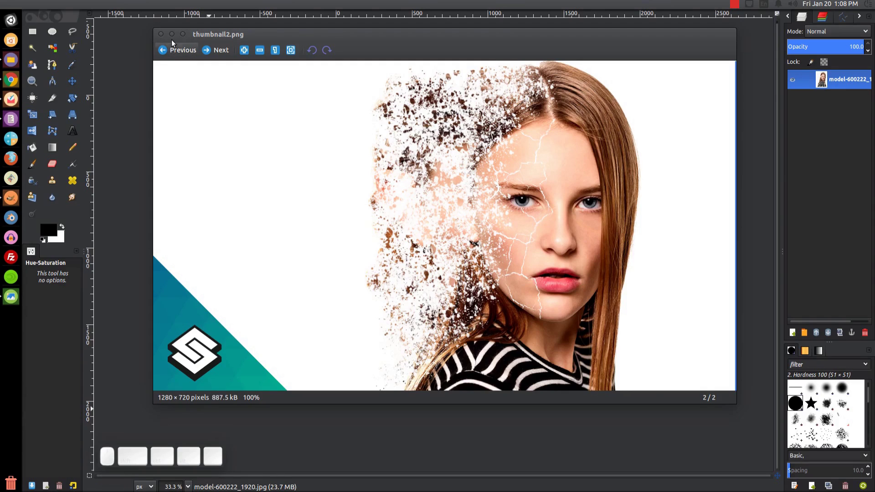
Close the finished-effect reference picture, switch to the Move tool and glance at the Windows menu.
{"action": "left_click", "coordinate": [172, 38]}
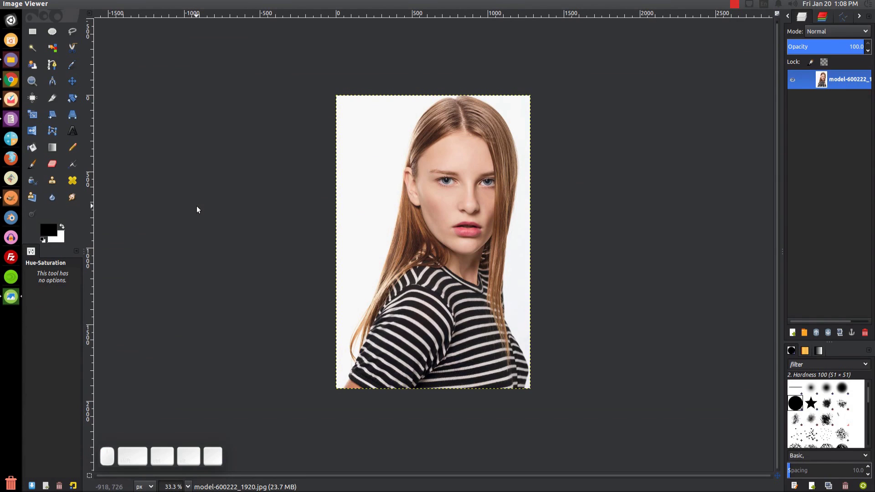
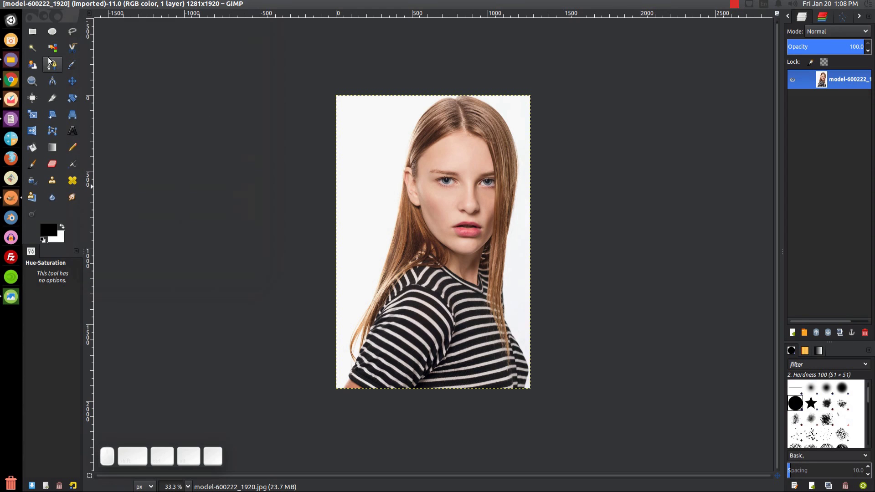
{"action": "left_click", "coordinate": [76, 80]}
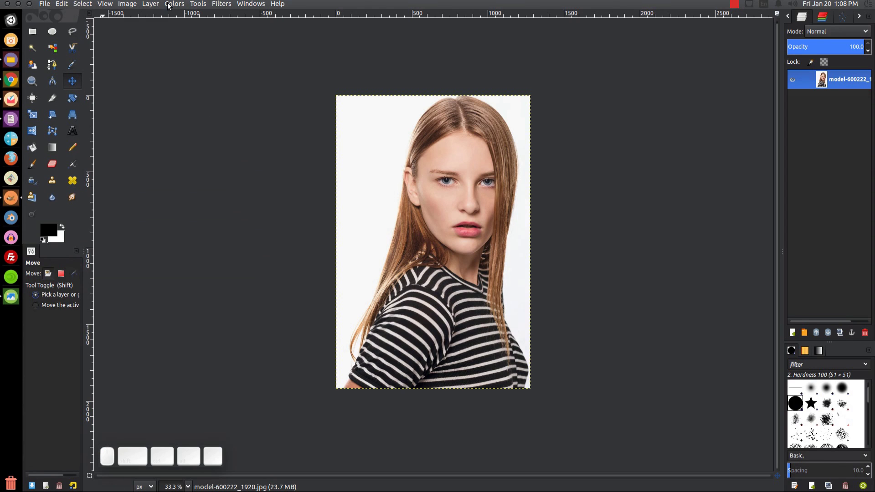
{"action": "left_click", "coordinate": [246, 4]}
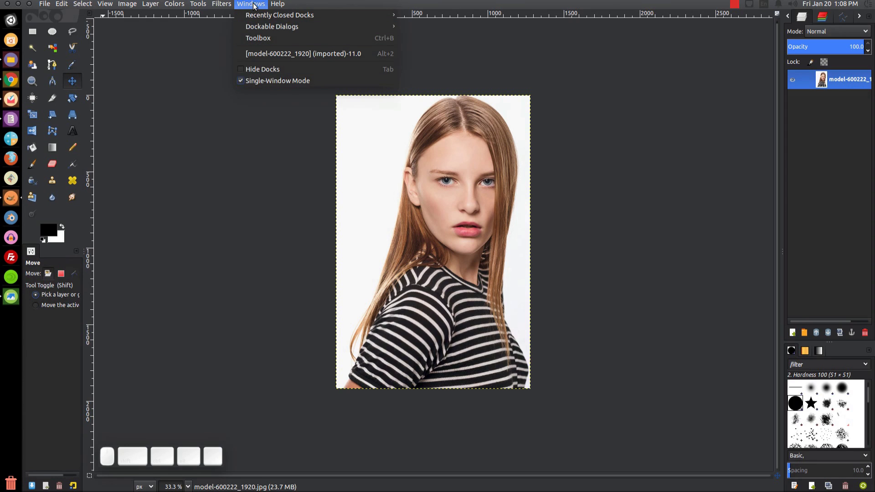
{"action": "left_click", "coordinate": [255, 4]}
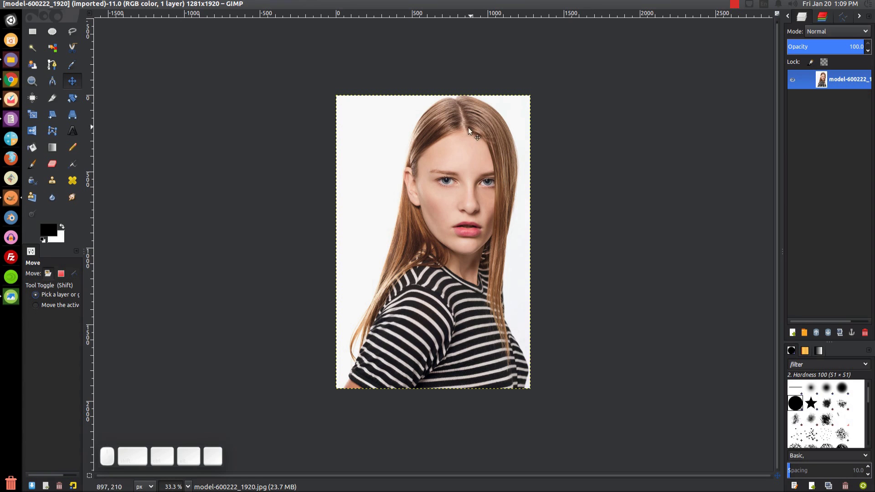
Briefly re-view the dispersion reference thumbnail, close it and return focus to the portrait in GIMP.
{"action": "left_click", "coordinate": [10, 300]}
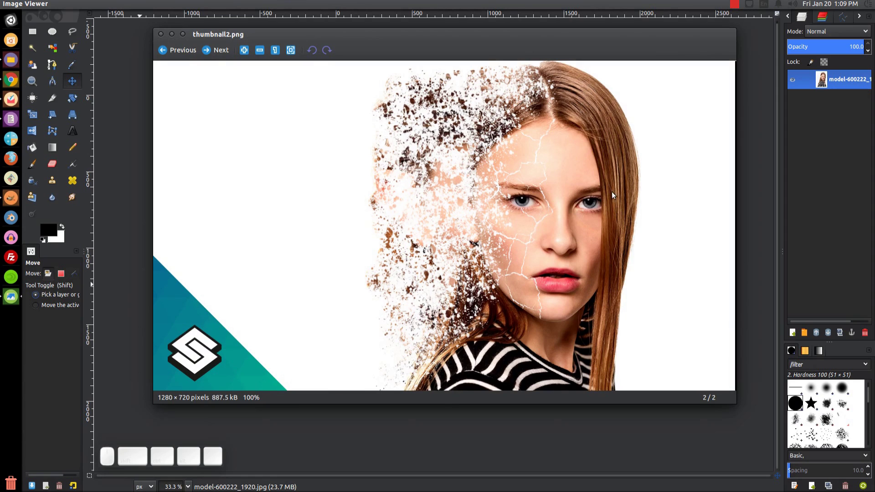
{"action": "left_click", "coordinate": [176, 38]}
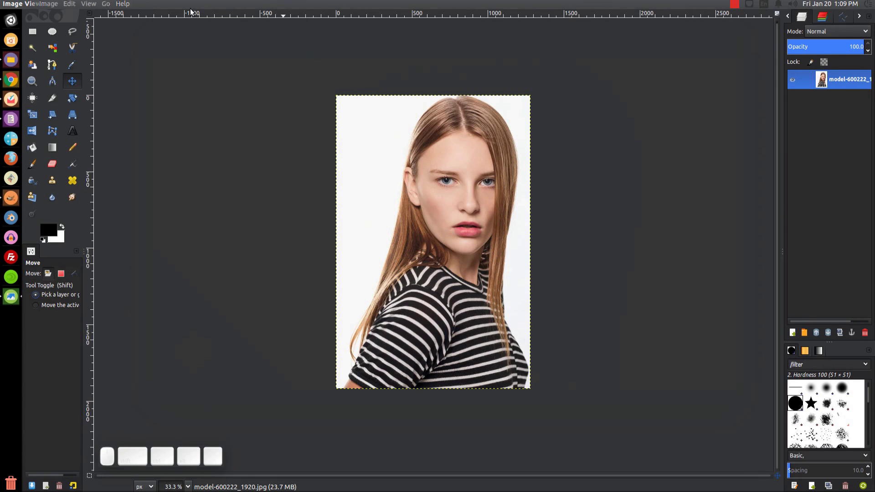
{"action": "left_click", "coordinate": [408, 127]}
In Levels, set input black point 37 and white point 240, comparing against the unadjusted photo via Preview.
{"action": "left_click", "coordinate": [219, 8]}
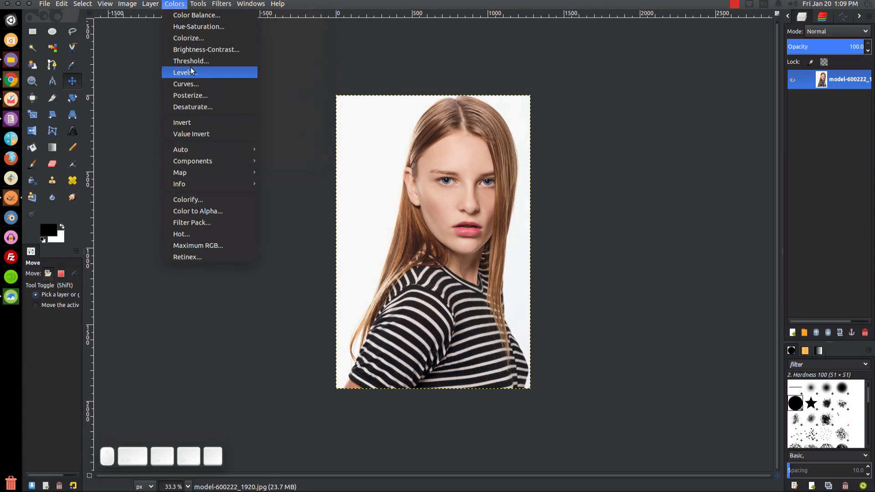
{"action": "left_click", "coordinate": [194, 70]}
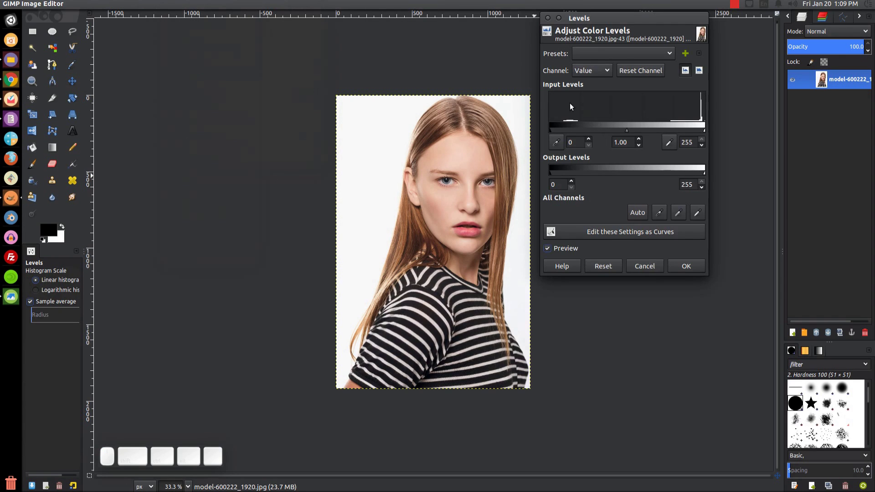
{"action": "left_click", "coordinate": [631, 18]}
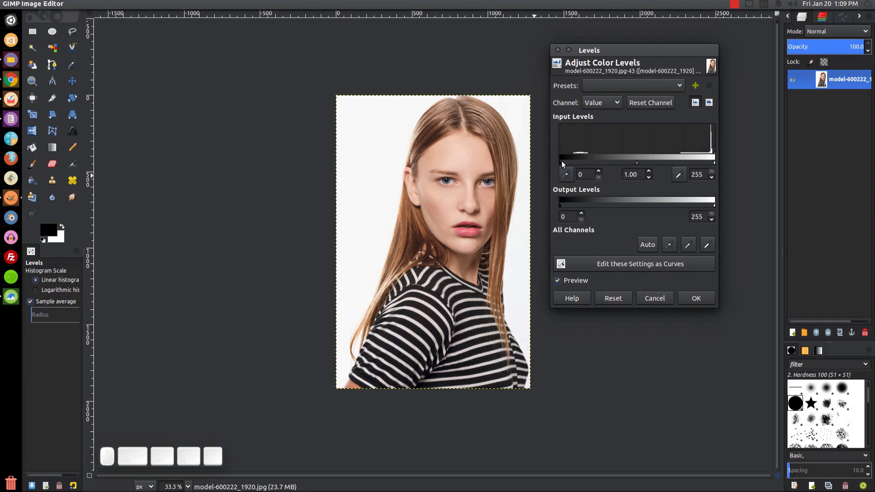
{"action": "left_click_drag", "start_coordinate": [564, 164], "coordinate": [649, 206]}
{"action": "left_click_drag", "start_coordinate": [717, 165], "coordinate": [708, 163]}
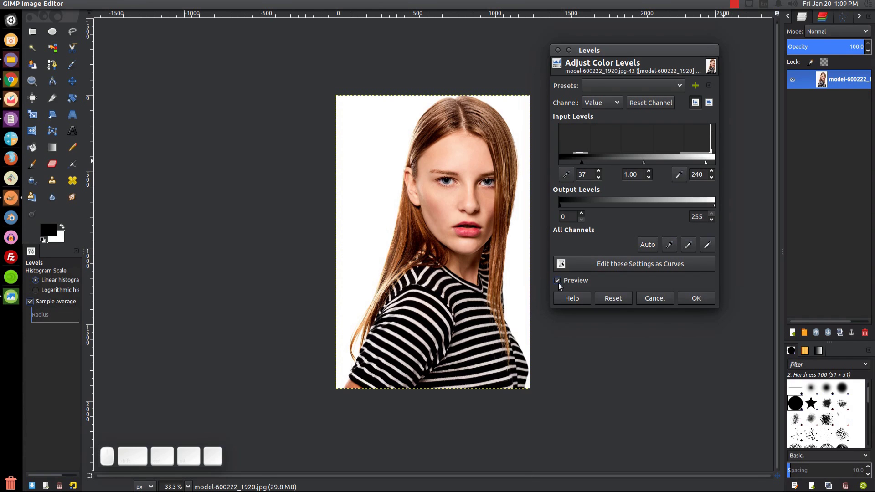
{"action": "left_click", "coordinate": [561, 284]}
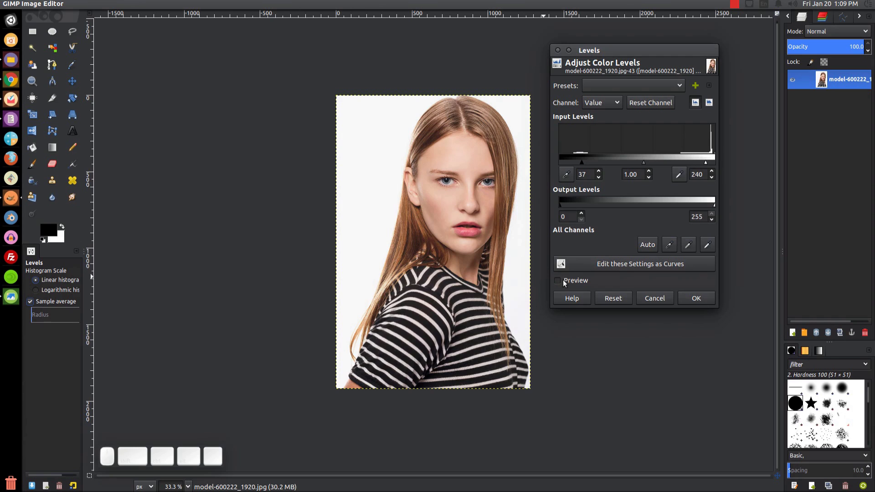
{"action": "left_click", "coordinate": [576, 282]}
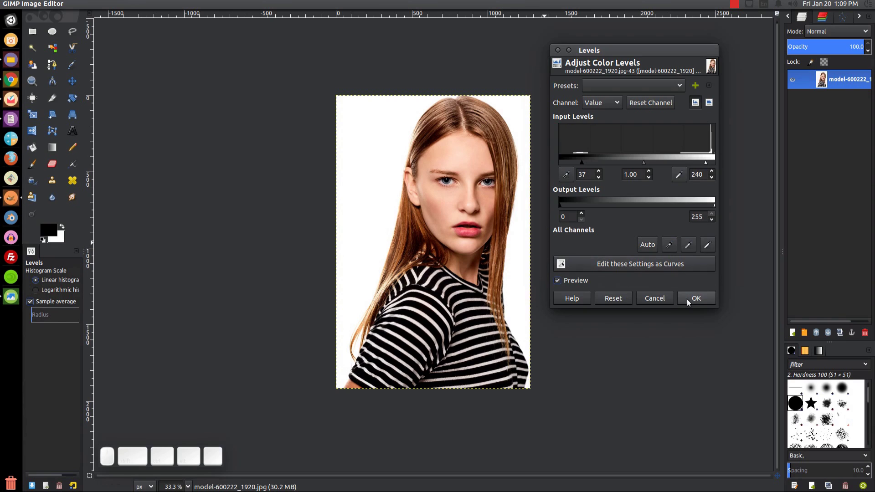
Apply the Levels, duplicate the portrait layer, hide the top copy and make the lower original active.
{"action": "left_click", "coordinate": [690, 302]}
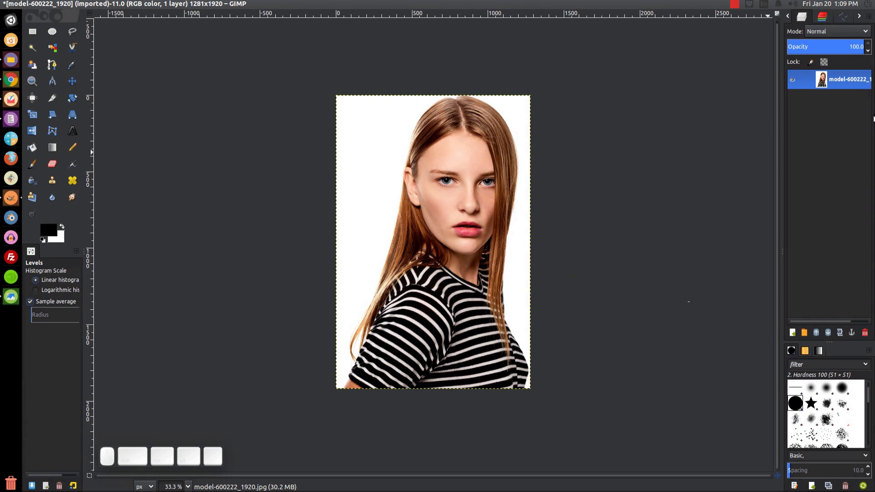
{"action": "left_click", "coordinate": [843, 82]}
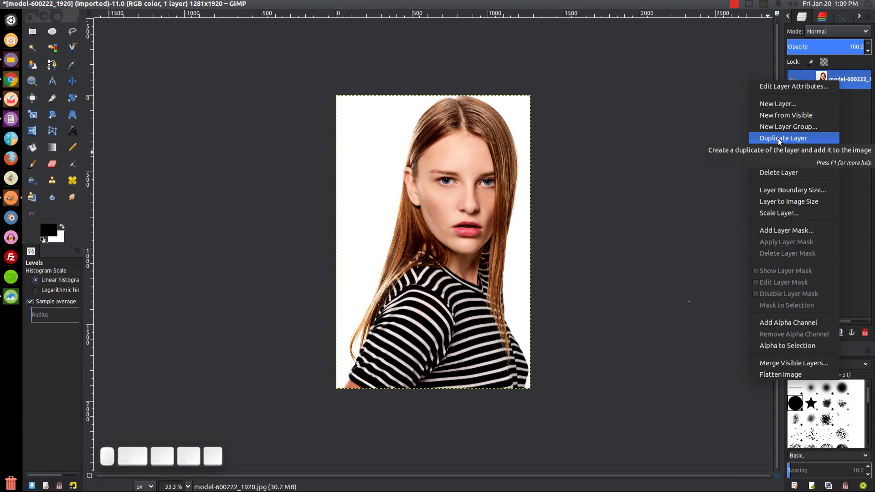
{"action": "left_click", "coordinate": [780, 142]}
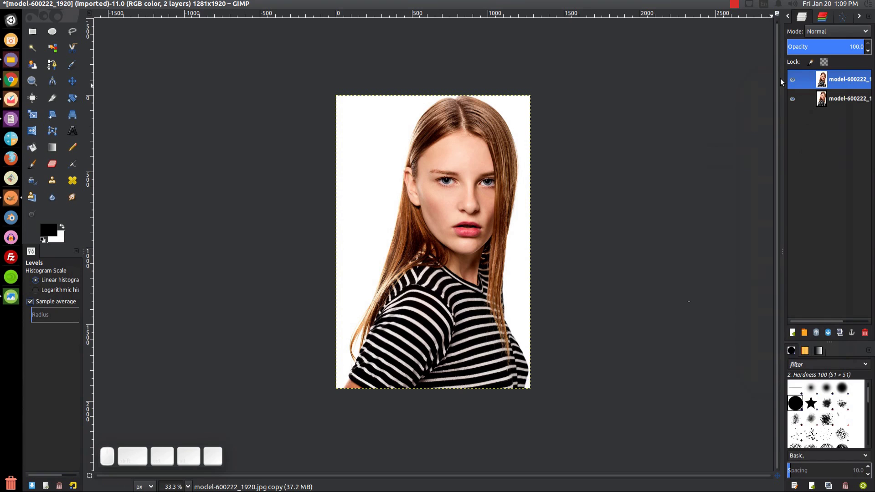
{"action": "left_click", "coordinate": [794, 83]}
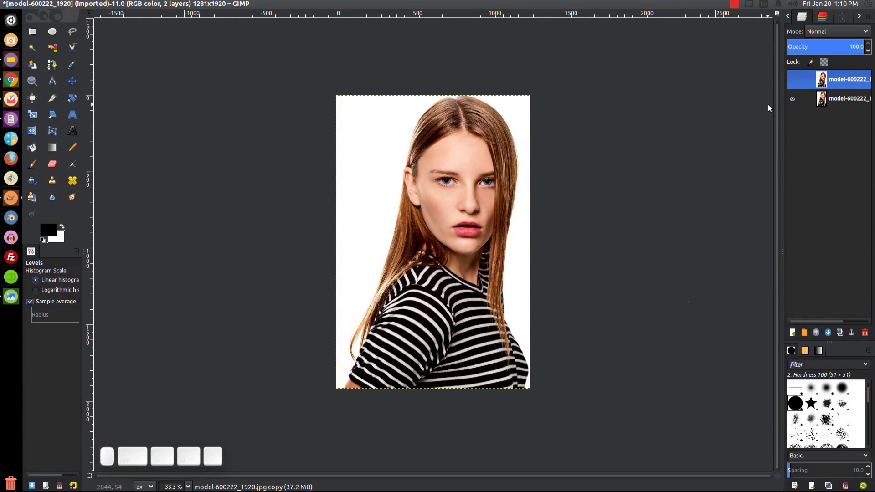
{"action": "left_click", "coordinate": [841, 102]}
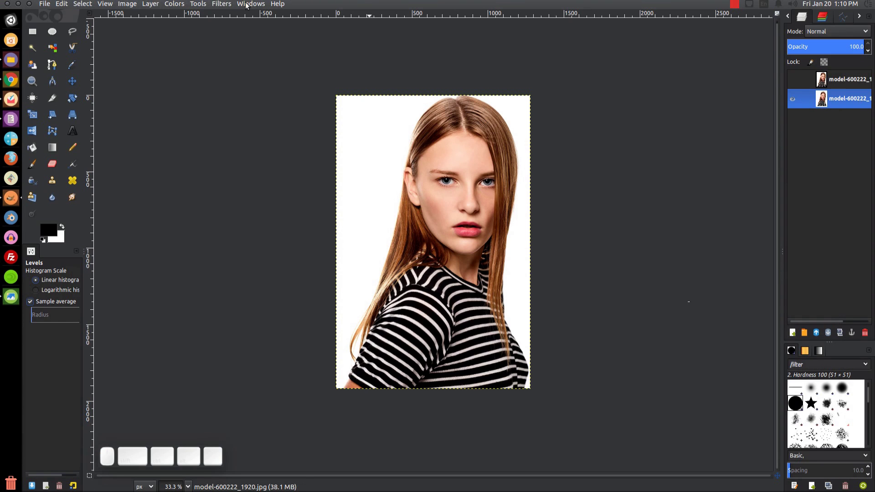
Bring up the Filters list to reach the IWarp distortion for the lower portrait layer.
{"action": "left_click", "coordinate": [228, 7]}
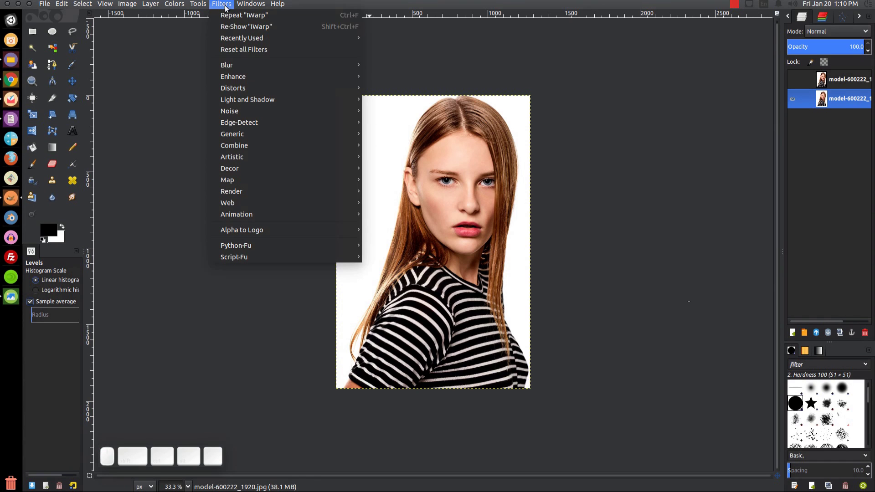
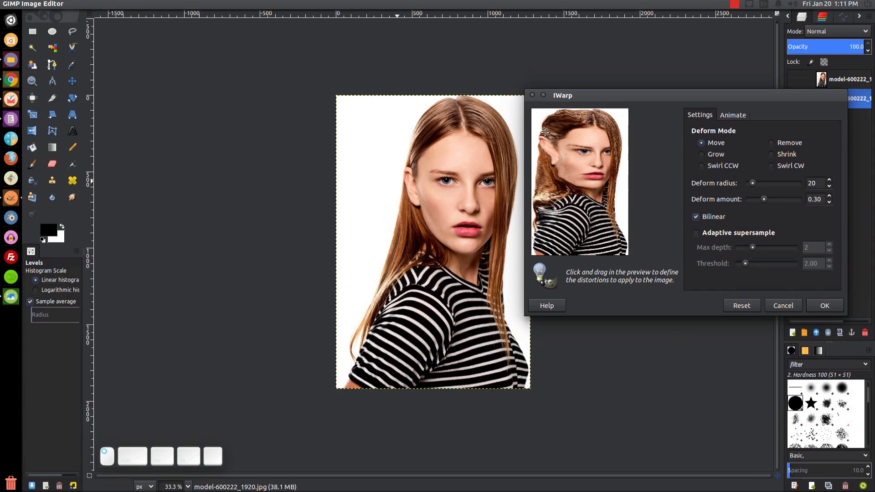
Confirm the warp, show and activate the top portrait copy, and switch to the Paintbrush.
{"action": "left_click", "coordinate": [826, 303]}
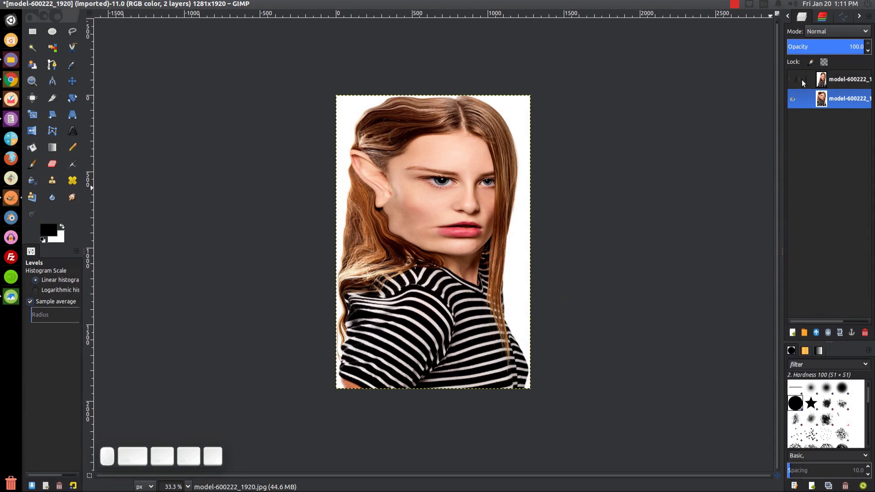
{"action": "left_click", "coordinate": [797, 84]}
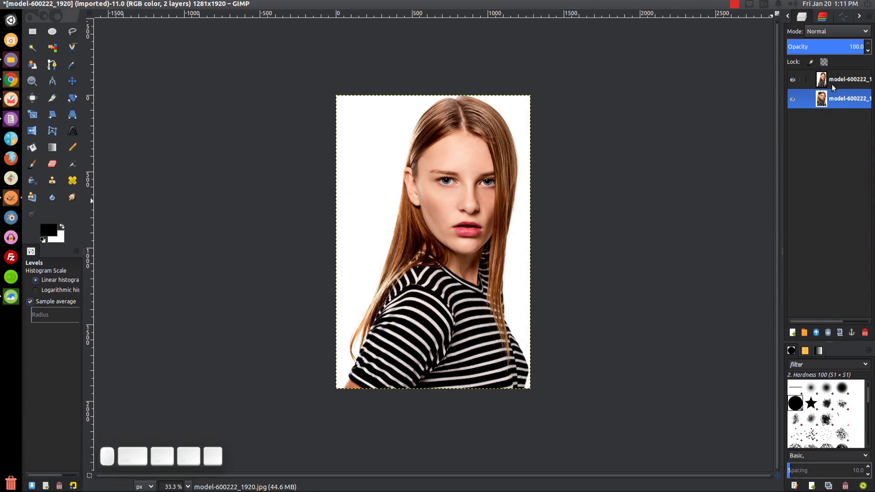
{"action": "left_click", "coordinate": [839, 84]}
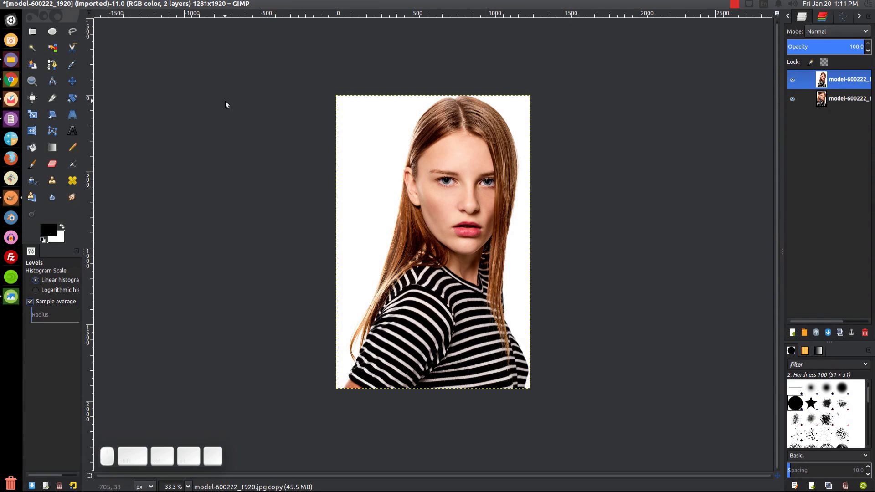
{"action": "left_click", "coordinate": [37, 166]}
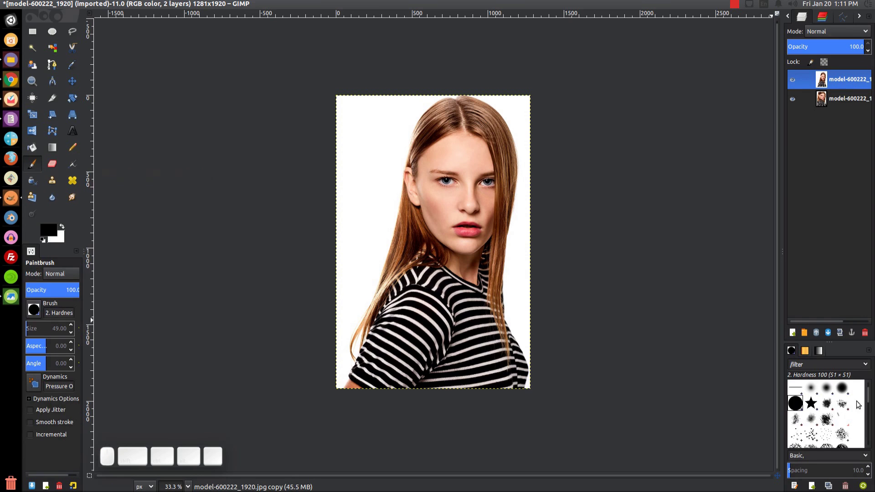
Choose the Splats 02 splatter brush and enlarge its size to about 301.
{"action": "scroll", "scroll_direction": "down", "scroll_amount": 3}
{"action": "scroll", "scroll_direction": "down", "scroll_amount": 3}
{"action": "scroll", "scroll_direction": "down", "scroll_amount": 3}
{"action": "left_click", "coordinate": [817, 399]}
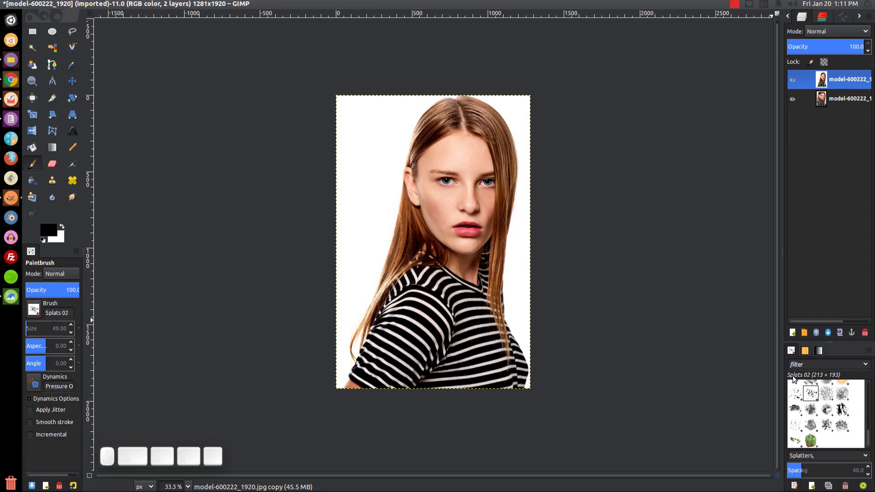
{"action": "left_click", "coordinate": [815, 394]}
{"action": "scroll", "scroll_direction": "down", "scroll_amount": 3}
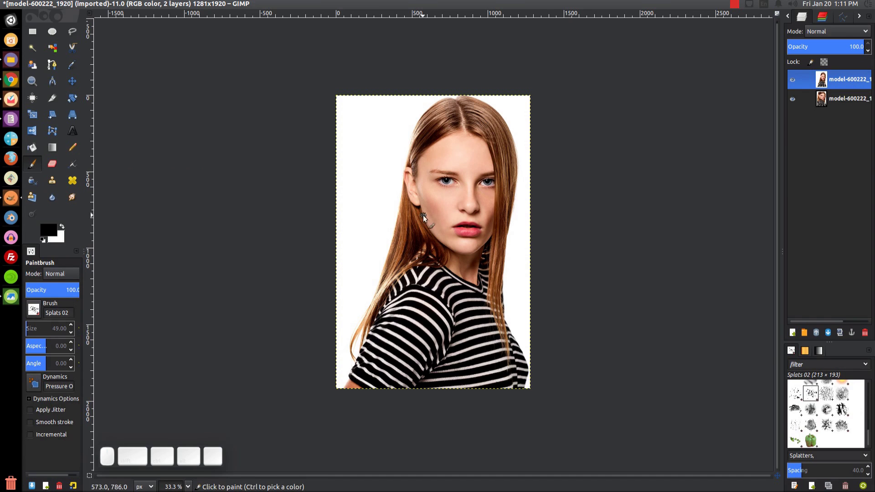
{"action": "left_click_drag", "start_coordinate": [73, 329], "coordinate": [73, 329]}
{"action": "left_click", "coordinate": [72, 334]}
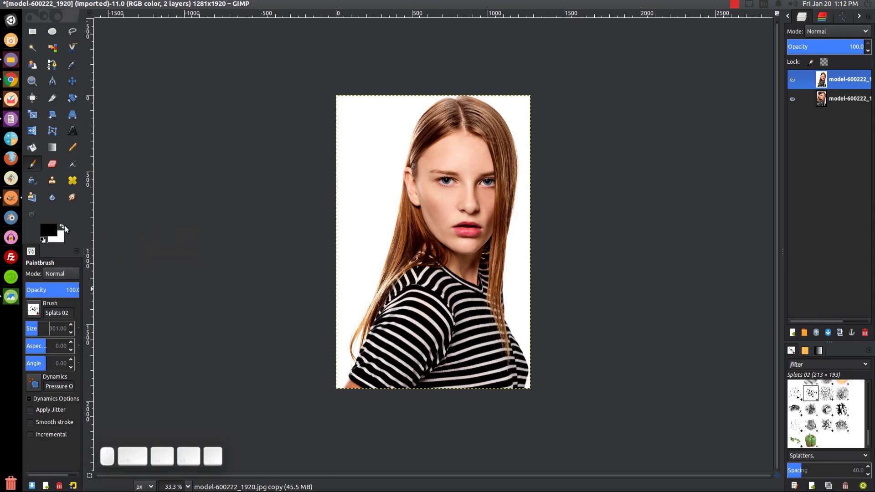
Make white the painting colour and shrink the splatter brush to around size 140.
{"action": "left_click", "coordinate": [66, 228]}
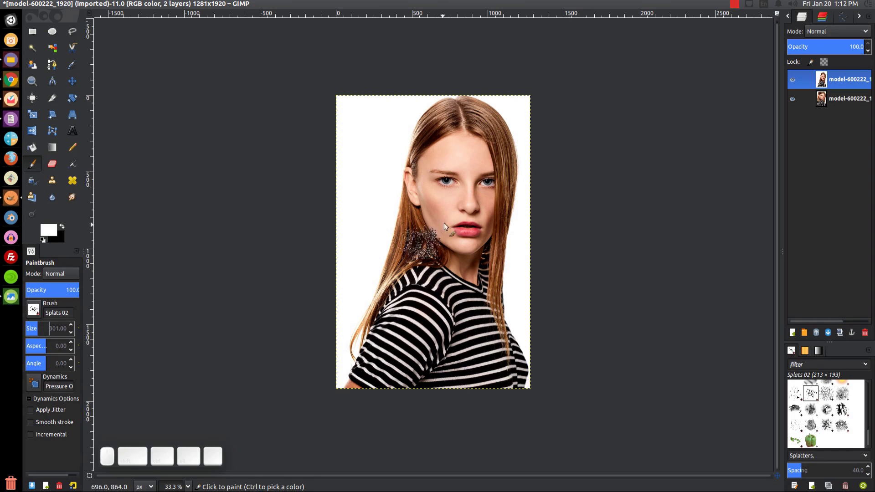
{"action": "key", "text": "["}
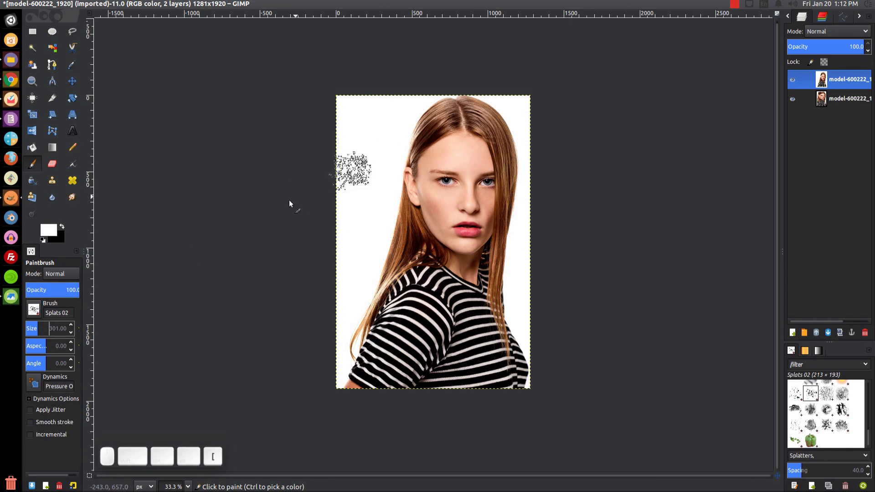
{"action": "left_click_drag", "start_coordinate": [71, 335], "coordinate": [71, 335]}
{"action": "left_click", "coordinate": [71, 335]}
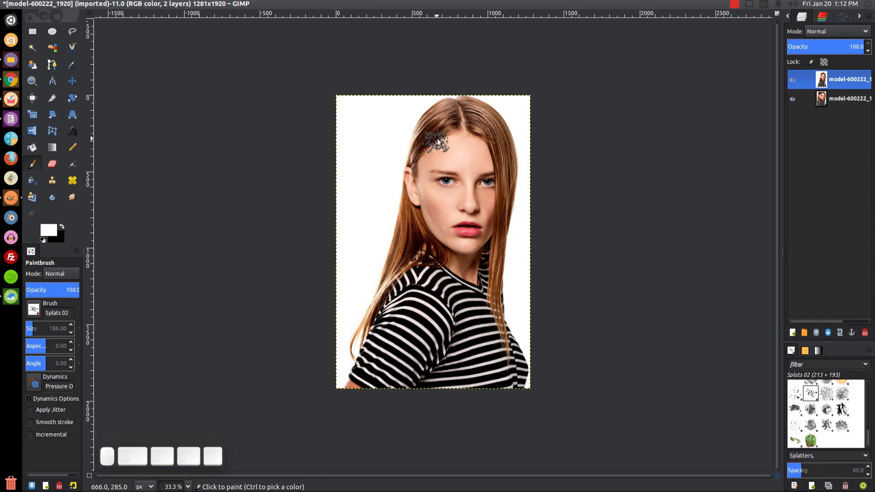
{"action": "left_click_drag", "start_coordinate": [75, 337], "coordinate": [74, 335]}
{"action": "left_click", "coordinate": [74, 335]}
{"action": "left_click", "coordinate": [74, 334]}
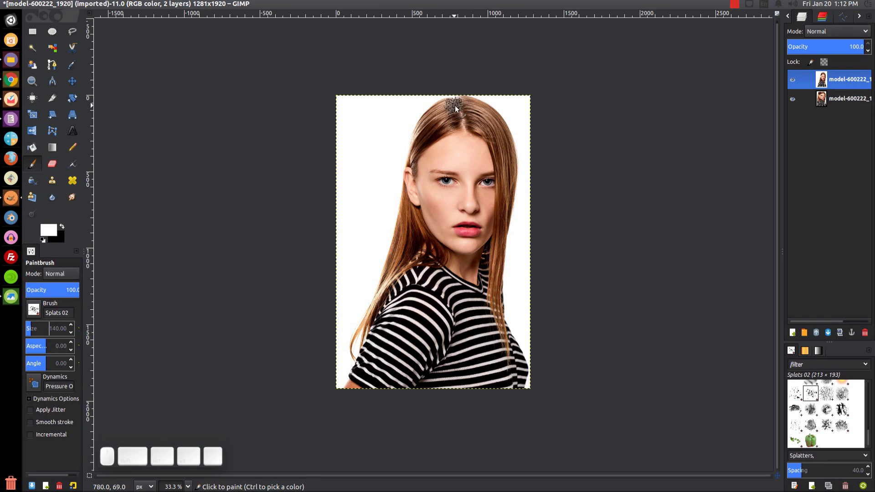
Stamp white splatters over the left hair, hairline, cheek and jaw to break up the head's outline.
{"action": "left_click_drag", "start_coordinate": [453, 107], "coordinate": [409, 207]}
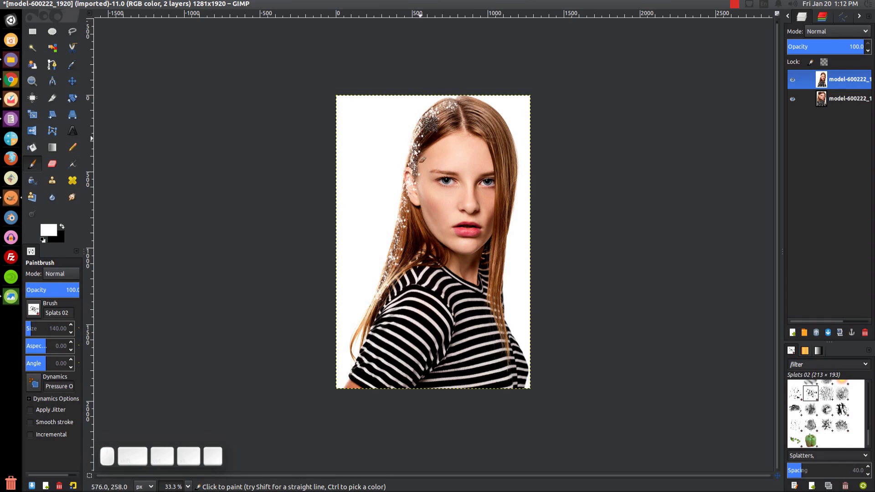
{"action": "left_click_drag", "start_coordinate": [451, 103], "coordinate": [393, 362]}
{"action": "left_click_drag", "start_coordinate": [463, 114], "coordinate": [409, 279]}
{"action": "left_click_drag", "start_coordinate": [413, 280], "coordinate": [441, 138]}
{"action": "left_click", "coordinate": [442, 124]}
{"action": "left_click_drag", "start_coordinate": [424, 174], "coordinate": [387, 287]}
{"action": "left_click", "coordinate": [402, 270]}
{"action": "left_click_drag", "start_coordinate": [396, 251], "coordinate": [451, 109]}
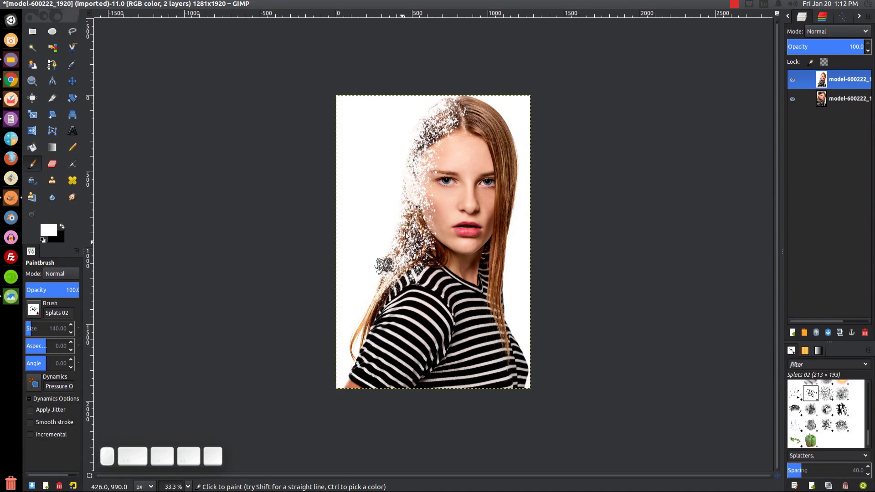
{"action": "left_click_drag", "start_coordinate": [405, 196], "coordinate": [392, 248]}
{"action": "left_click_drag", "start_coordinate": [399, 233], "coordinate": [414, 141]}
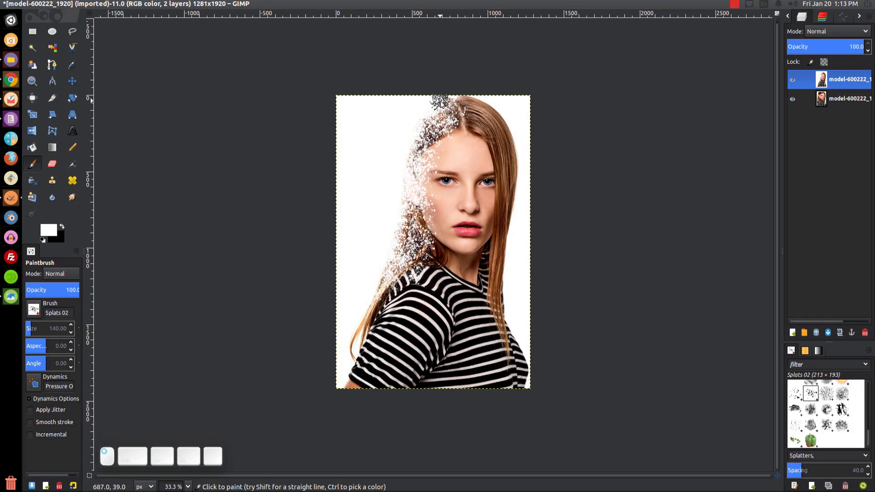
{"action": "left_click", "coordinate": [409, 160]}
{"action": "left_click", "coordinate": [441, 106]}
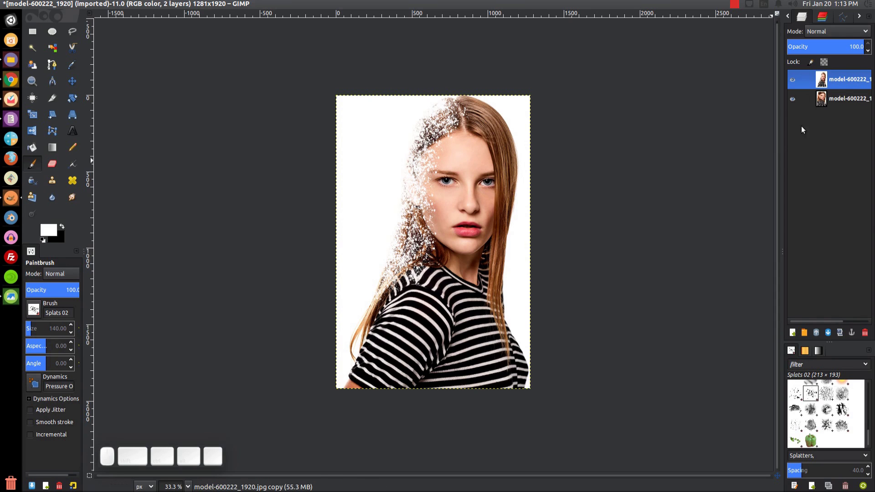
Add a white full-opacity layer mask to the top copy, set black as paint colour and enlarge the brush.
{"action": "right_click", "coordinate": [843, 83]}
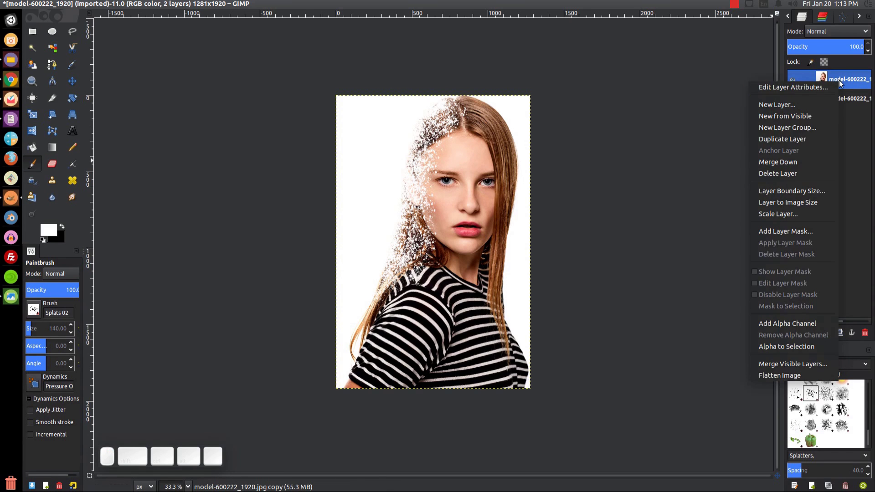
{"action": "left_click", "coordinate": [795, 237]}
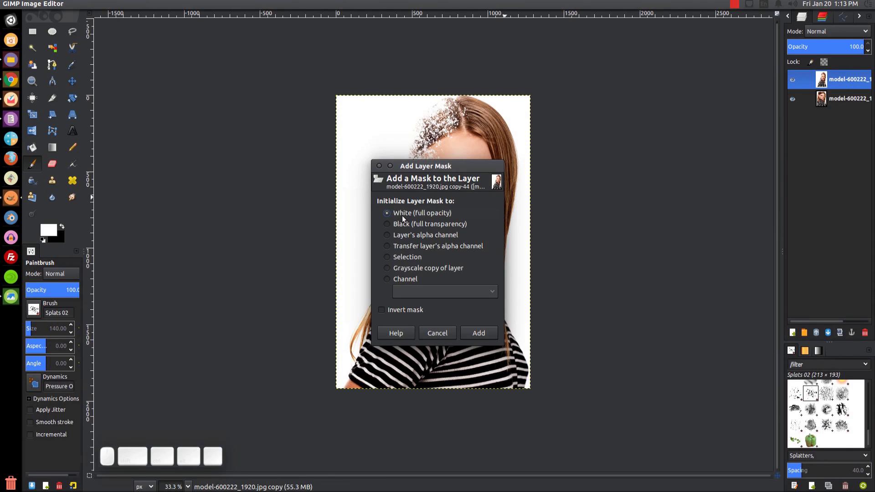
{"action": "left_click", "coordinate": [490, 334]}
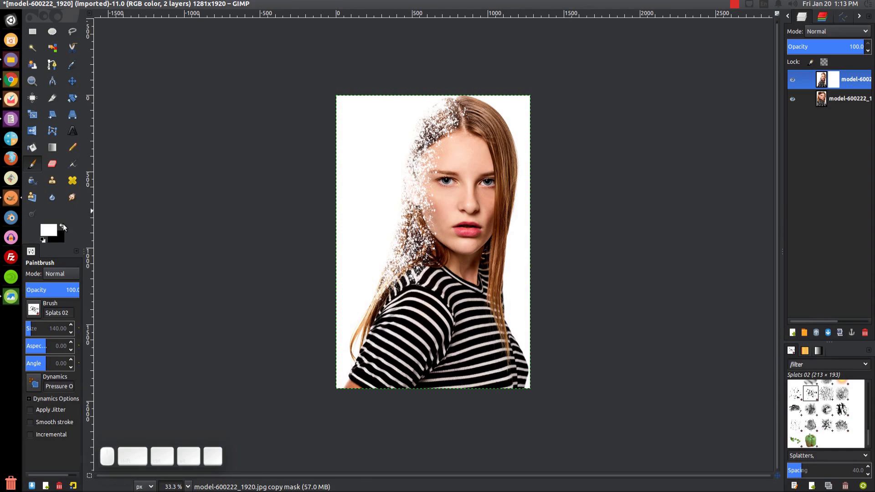
{"action": "left_click", "coordinate": [68, 230]}
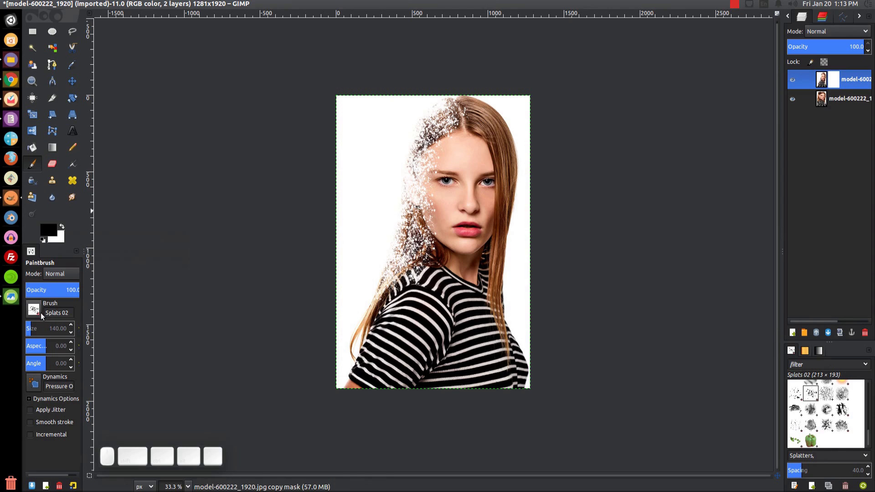
{"action": "left_click", "coordinate": [73, 329]}
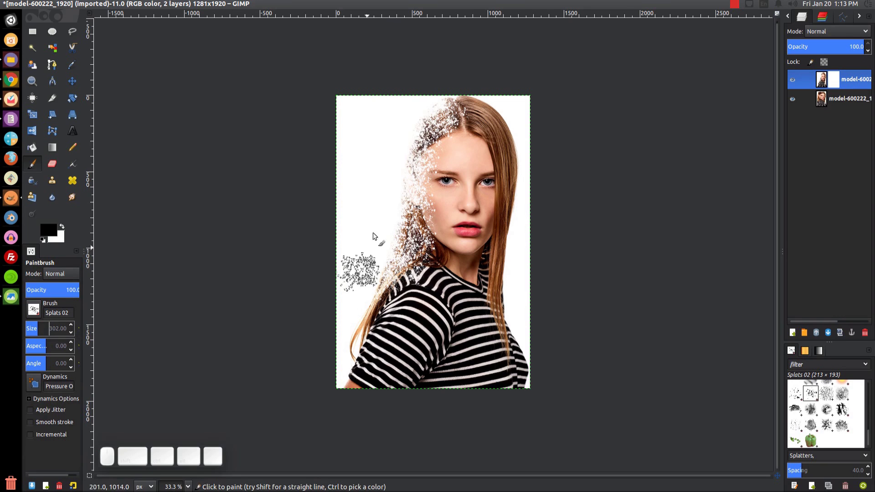
Paint black splatters on the mask left of her head so brown hair particles drift toward her cheek and shoulder.
{"action": "left_click_drag", "start_coordinate": [433, 111], "coordinate": [326, 395]}
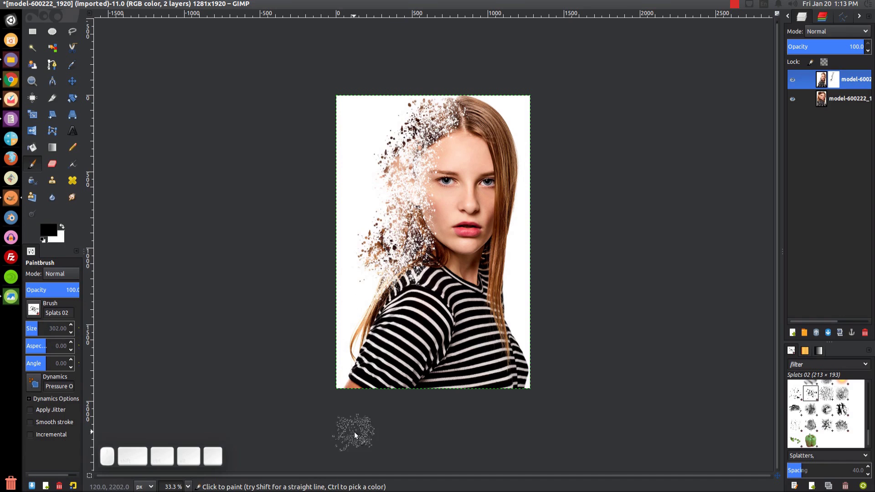
{"action": "left_click", "coordinate": [378, 190]}
{"action": "left_click", "coordinate": [373, 168]}
{"action": "left_click", "coordinate": [399, 129]}
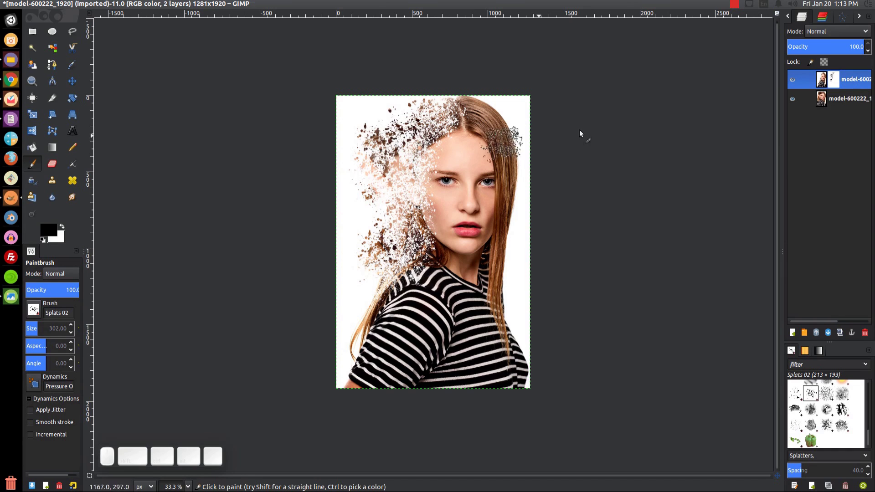
{"action": "left_click", "coordinate": [861, 104]}
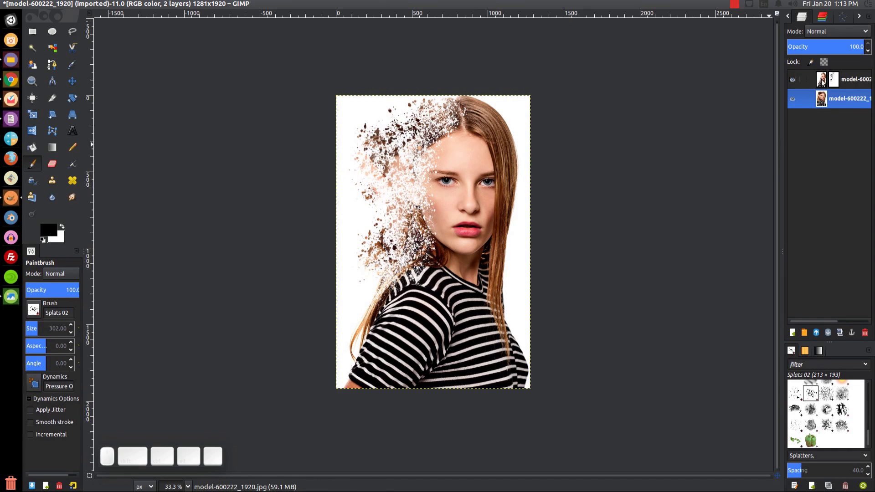
{"action": "left_click", "coordinate": [838, 82]}
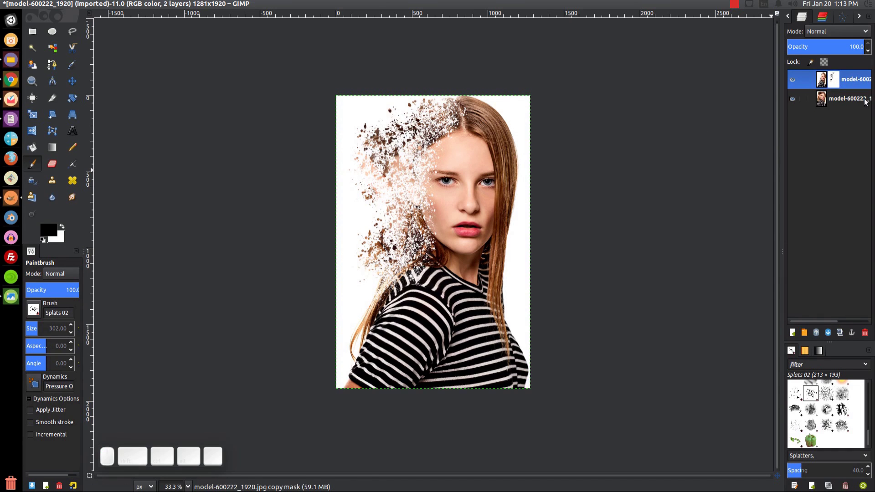
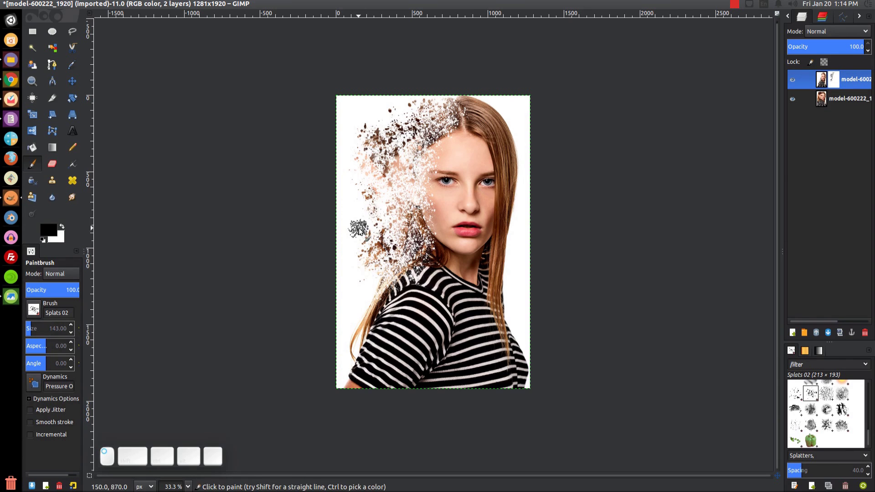
{"action": "left_click", "coordinate": [359, 152]}
{"action": "left_click", "coordinate": [365, 171]}
{"action": "left_click", "coordinate": [382, 123]}
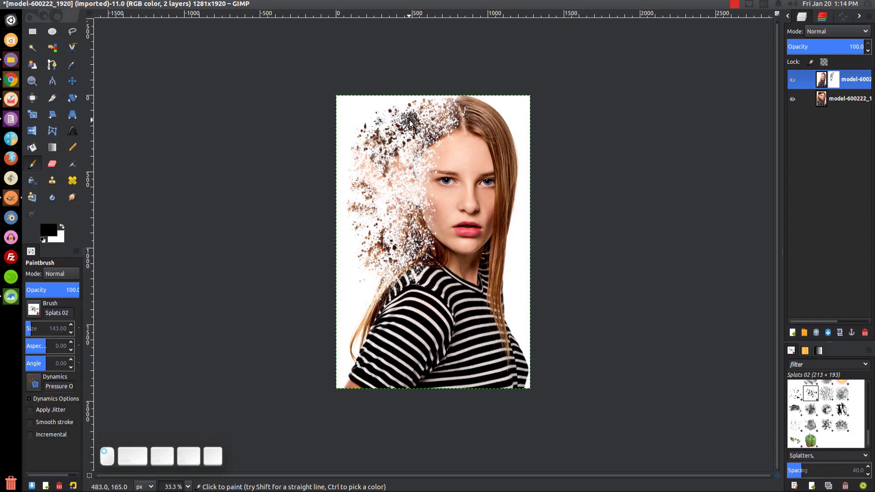
{"action": "left_click", "coordinate": [382, 124]}
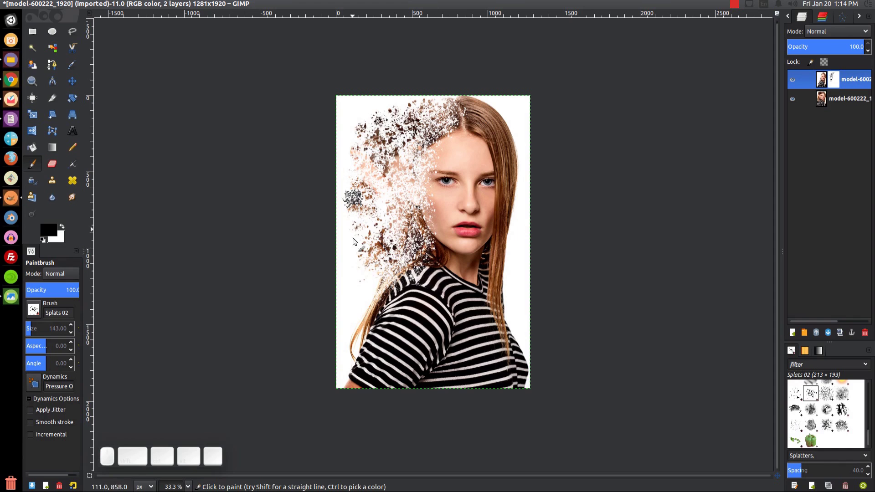
{"action": "left_click", "coordinate": [389, 213]}
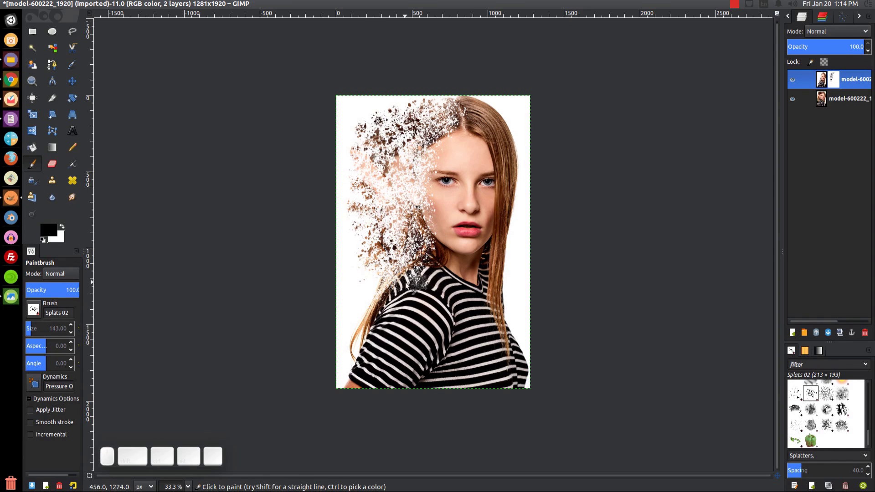
View and close the cracked-face reference thumbnail, then bring up the file manager at the Tutorials folder.
{"action": "left_click", "coordinate": [6, 298]}
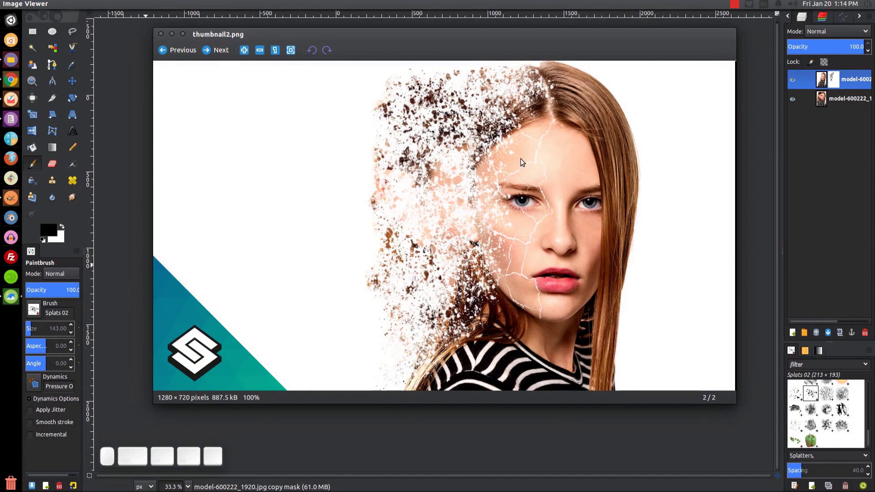
{"action": "left_click", "coordinate": [171, 40]}
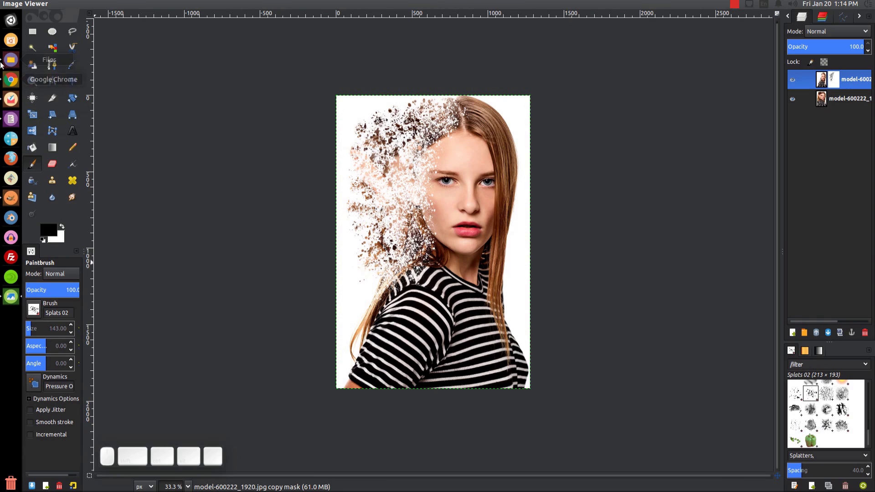
{"action": "left_click", "coordinate": [7, 66]}
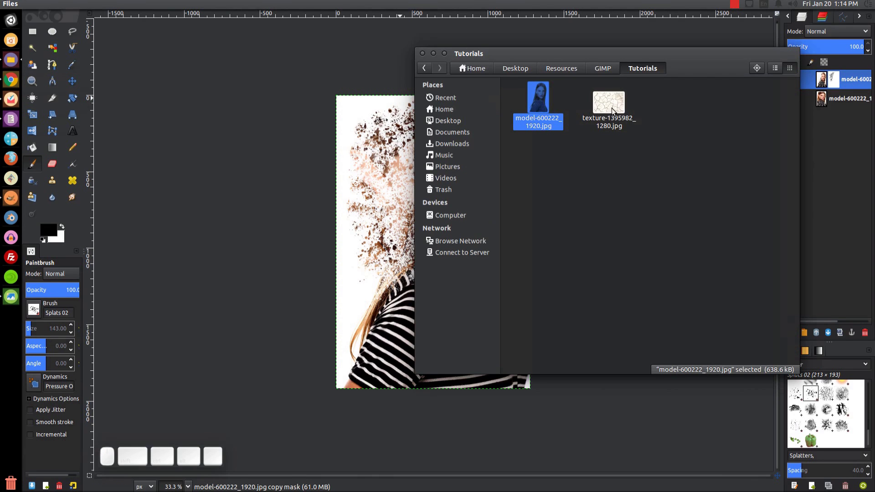
Drag the crackle texture JPG onto the canvas as a new layer and rotate it about 90° upright over her face.
{"action": "left_click_drag", "start_coordinate": [618, 110], "coordinate": [376, 207]}
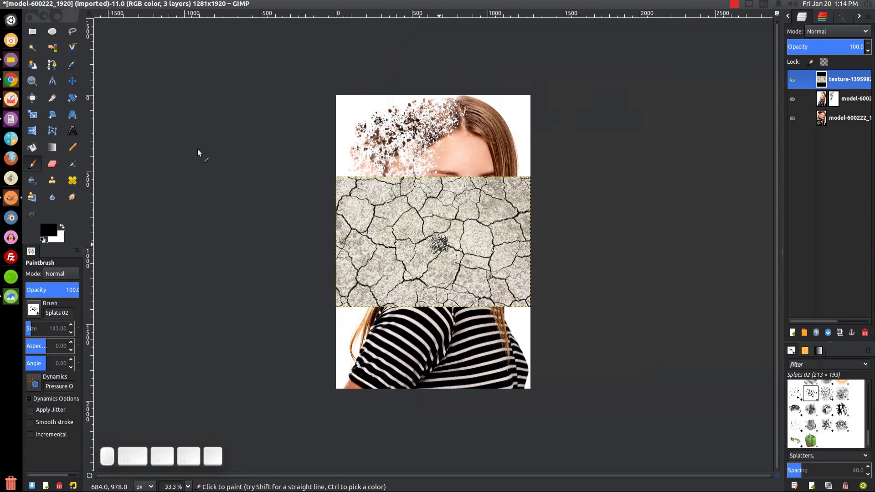
{"action": "left_click", "coordinate": [76, 101]}
{"action": "left_click", "coordinate": [451, 210]}
{"action": "left_click_drag", "start_coordinate": [507, 204], "coordinate": [395, 347]}
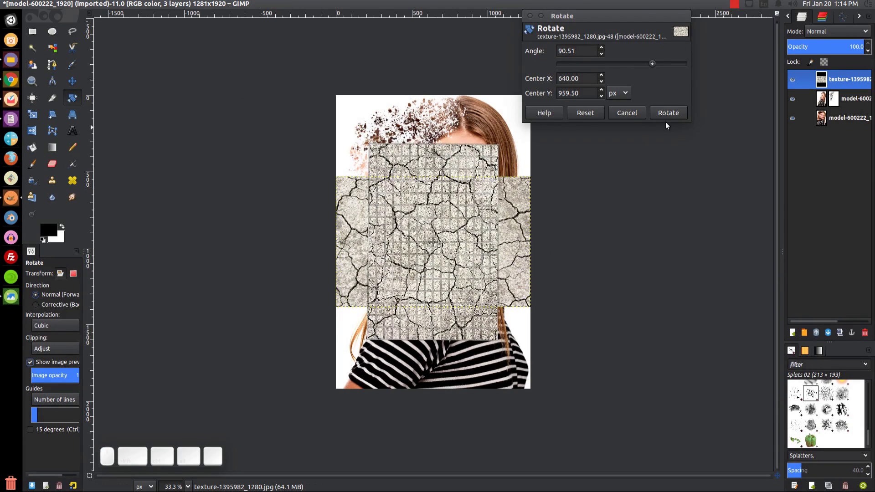
{"action": "left_click", "coordinate": [670, 118]}
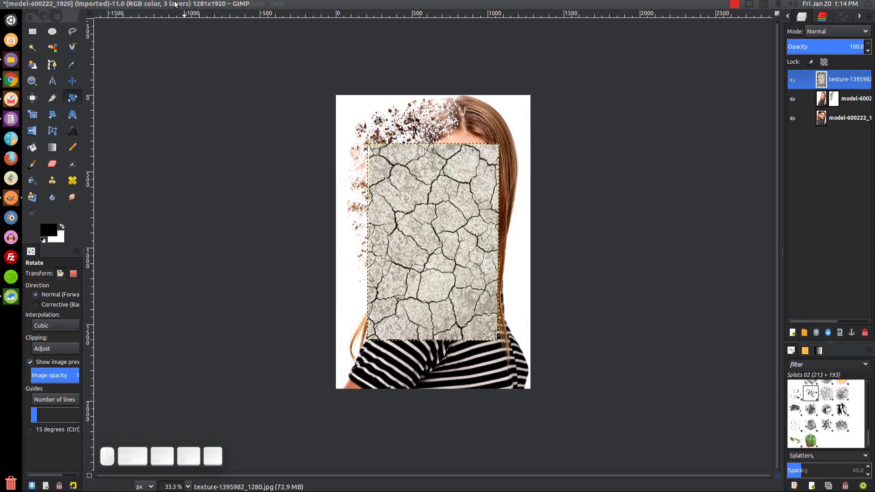
Open a Levels adjustment on the texture layer and cancel it without applying.
{"action": "left_click", "coordinate": [176, 5]}
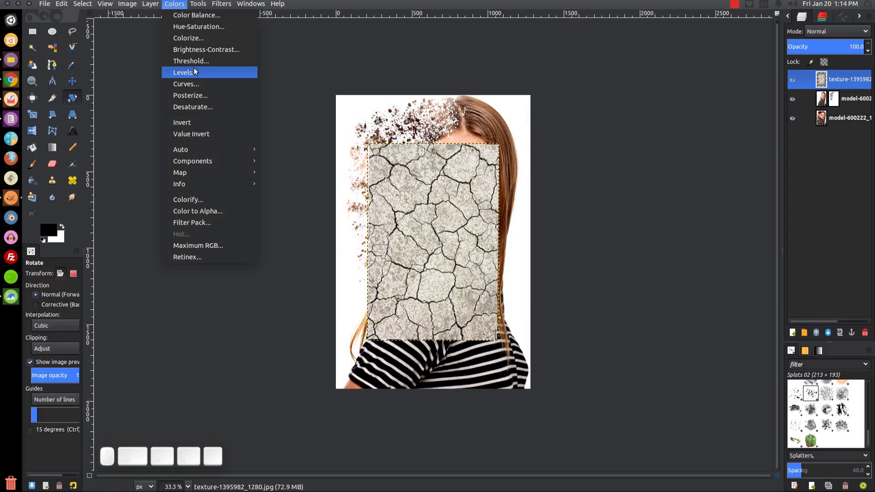
{"action": "left_click", "coordinate": [196, 74]}
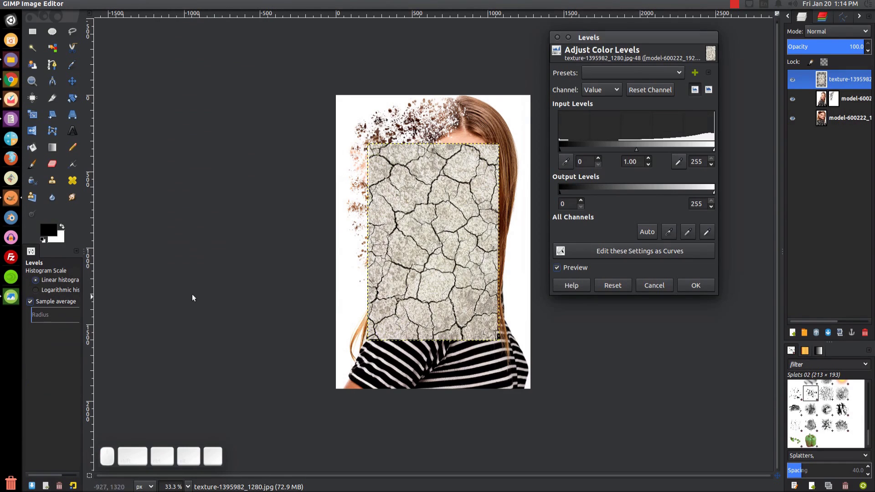
{"action": "left_click", "coordinate": [656, 290]}
Apply a Threshold of about 81 to the texture, turning it into stark black cracks on white.
{"action": "left_click", "coordinate": [183, 4]}
{"action": "left_click", "coordinate": [201, 66]}
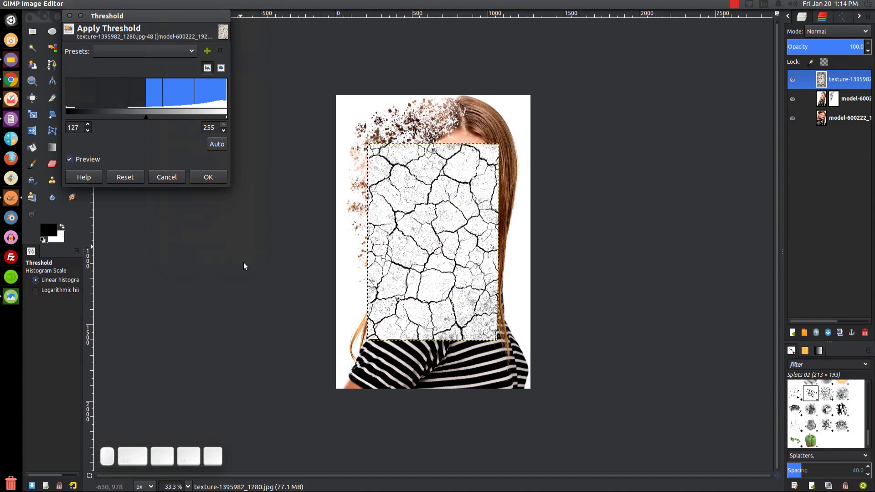
{"action": "left_click", "coordinate": [171, 22]}
{"action": "scroll", "scroll_direction": "up", "scroll_amount": 3}
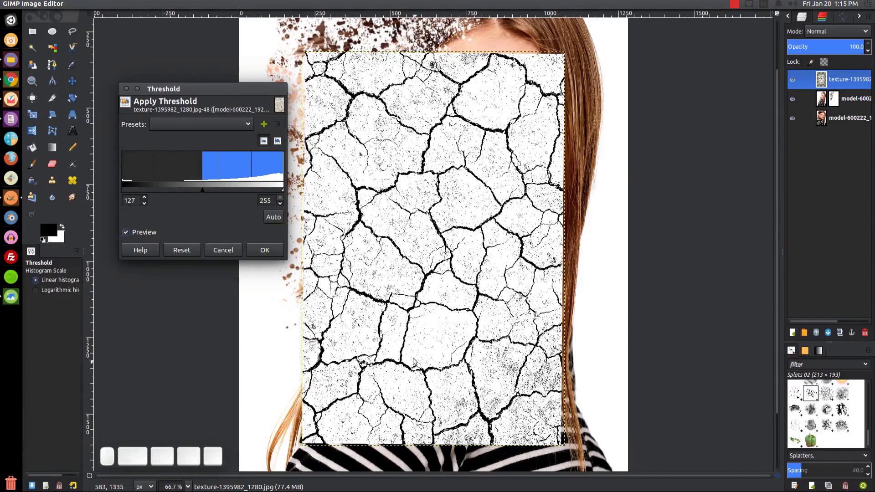
{"action": "left_click_drag", "start_coordinate": [205, 193], "coordinate": [110, 229]}
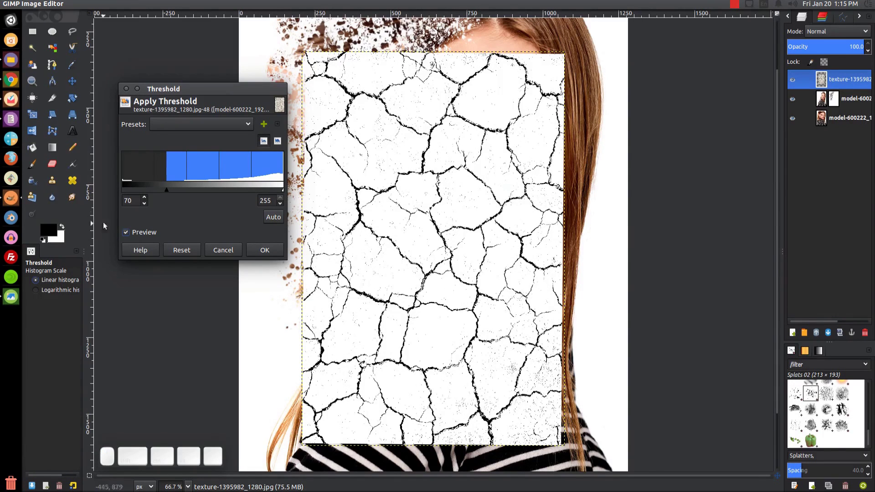
{"action": "left_click_drag", "start_coordinate": [129, 188], "coordinate": [214, 197]}
{"action": "left_click_drag", "start_coordinate": [283, 193], "coordinate": [212, 212]}
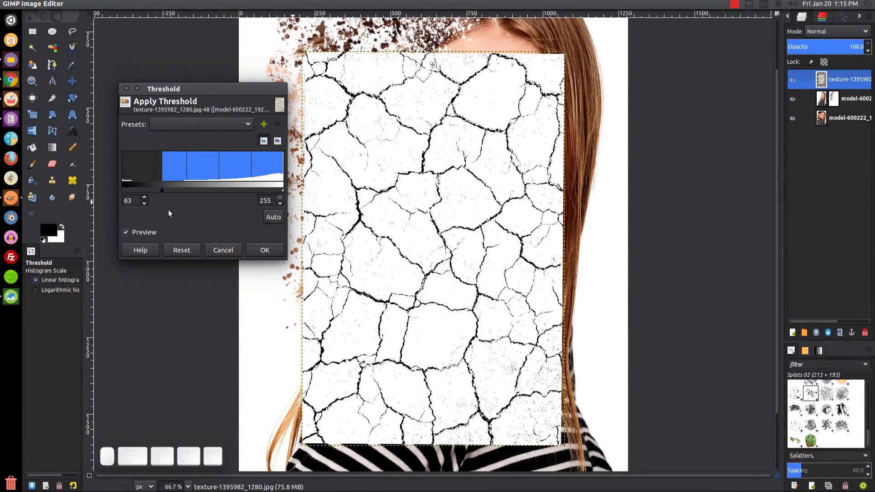
{"action": "left_click_drag", "start_coordinate": [164, 193], "coordinate": [114, 338]}
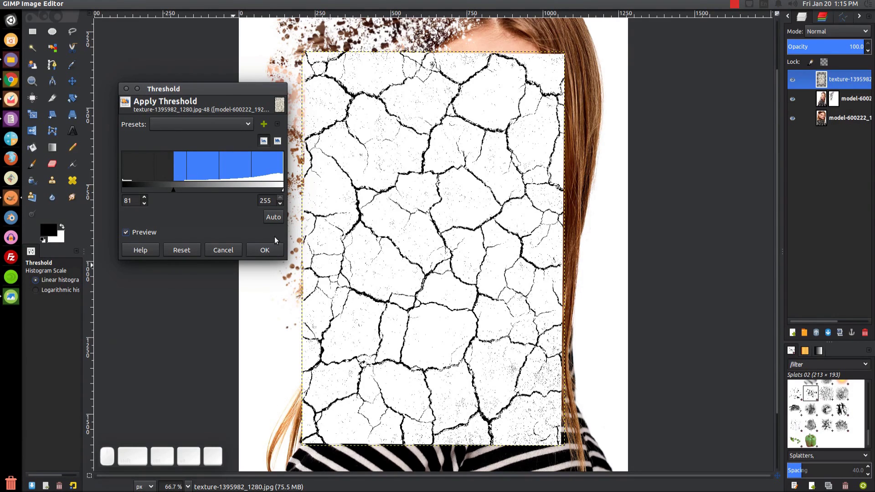
{"action": "left_click", "coordinate": [262, 255]}
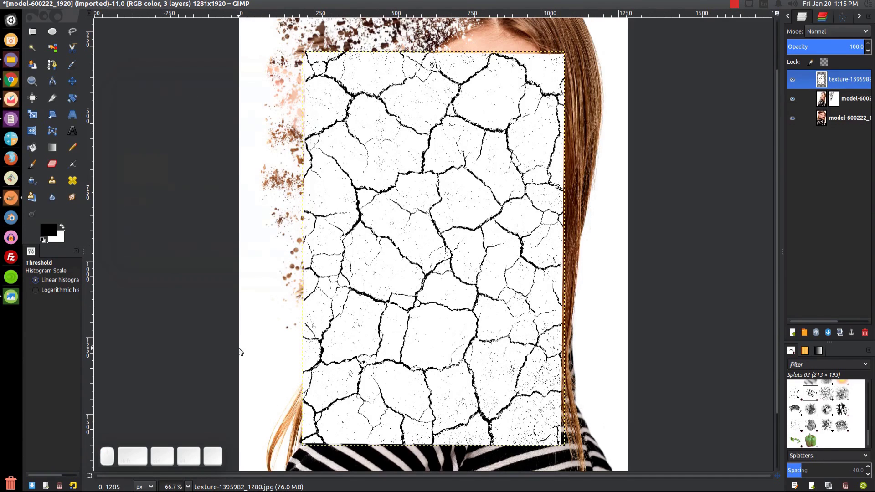
Inspect the crack texture layer on the canvas before cleaning it.
{"action": "left_click", "coordinate": [443, 237]}
{"action": "scroll", "scroll_direction": "down", "scroll_amount": 3}
{"action": "scroll", "scroll_direction": "up", "scroll_amount": 3}
{"action": "scroll", "scroll_direction": "down", "scroll_amount": 3}
{"action": "scroll", "scroll_direction": "down", "scroll_amount": 3}
{"action": "scroll", "scroll_direction": "up", "scroll_amount": 3}
{"action": "scroll", "scroll_direction": "down", "scroll_amount": 3}
{"action": "scroll", "scroll_direction": "up", "scroll_amount": 3}
{"action": "scroll", "scroll_direction": "down", "scroll_amount": 3}
{"action": "scroll", "scroll_direction": "up", "scroll_amount": 3}
{"action": "left_click", "coordinate": [458, 275]}
{"action": "scroll", "scroll_direction": "down", "scroll_amount": 3}
{"action": "scroll", "scroll_direction": "up", "scroll_amount": 3}
{"action": "scroll", "scroll_direction": "down", "scroll_amount": 3}
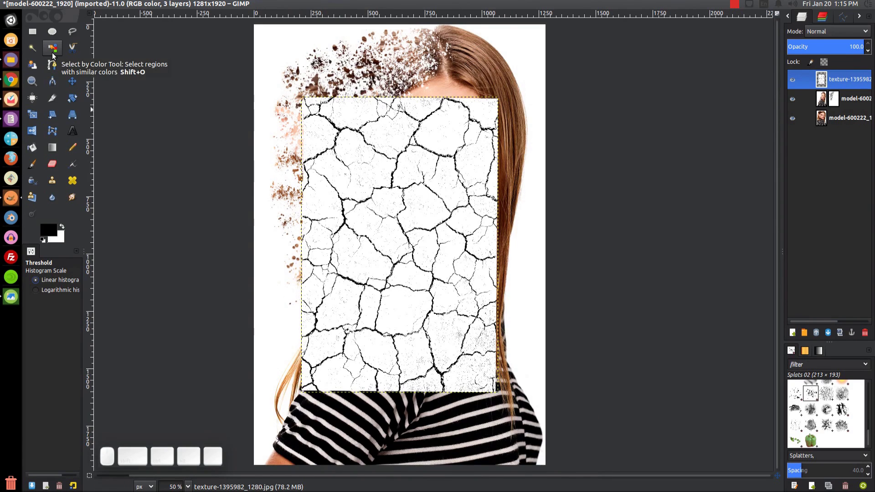
Select the texture's white areas by colour, delete them and clear the selection.
{"action": "left_click", "coordinate": [57, 56]}
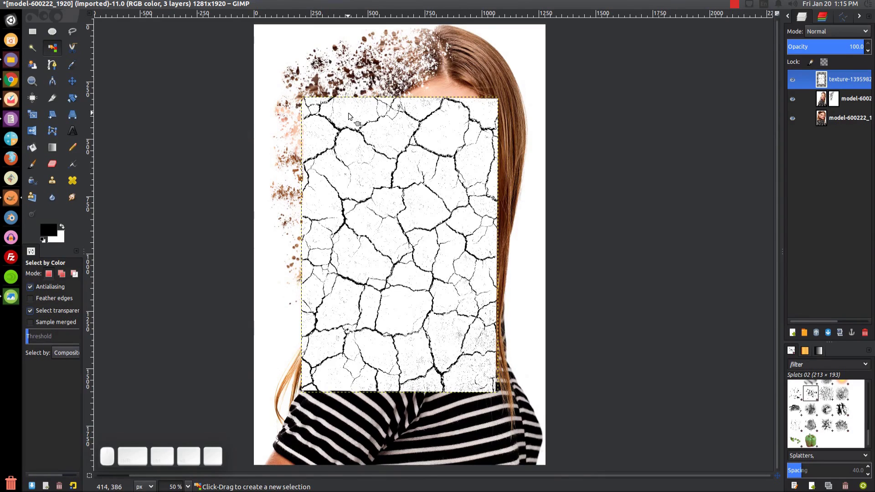
{"action": "left_click", "coordinate": [353, 115]}
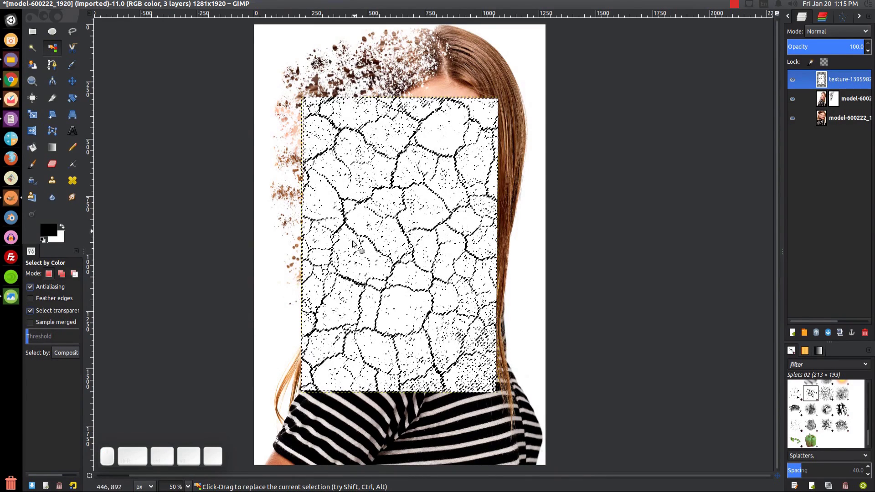
{"action": "key", "text": "Delete"}
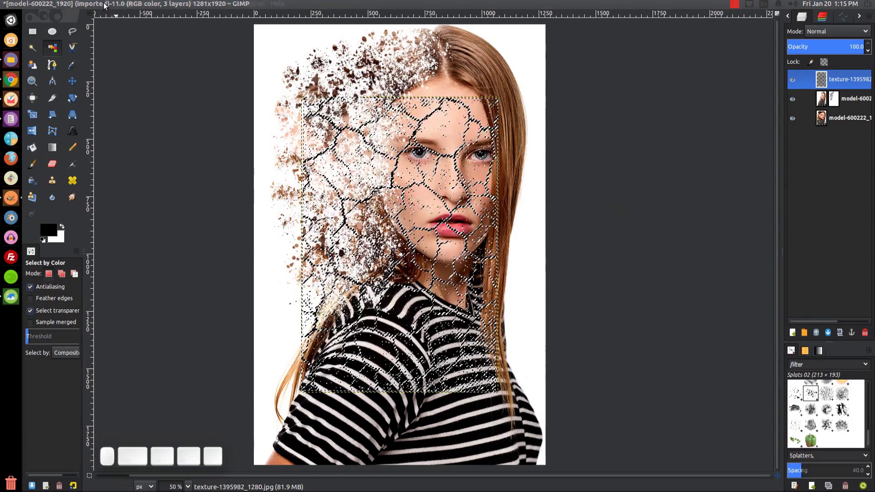
{"action": "left_click", "coordinate": [87, 6]}
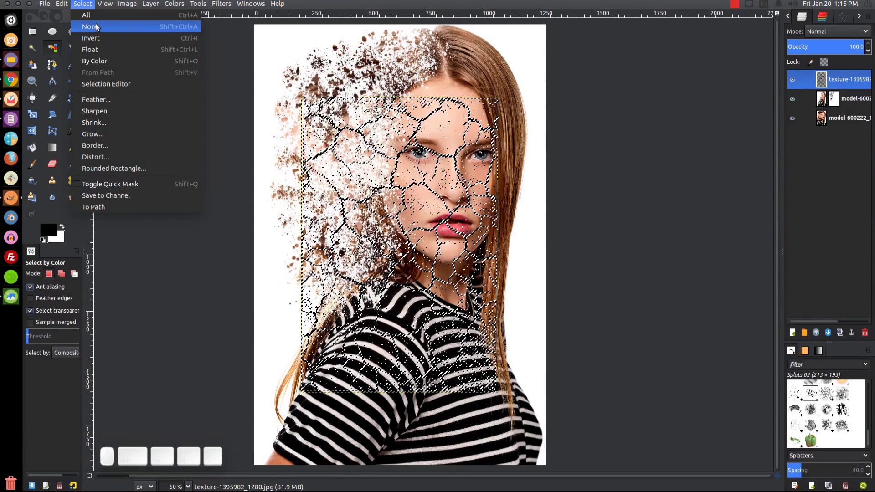
{"action": "left_click", "coordinate": [99, 27]}
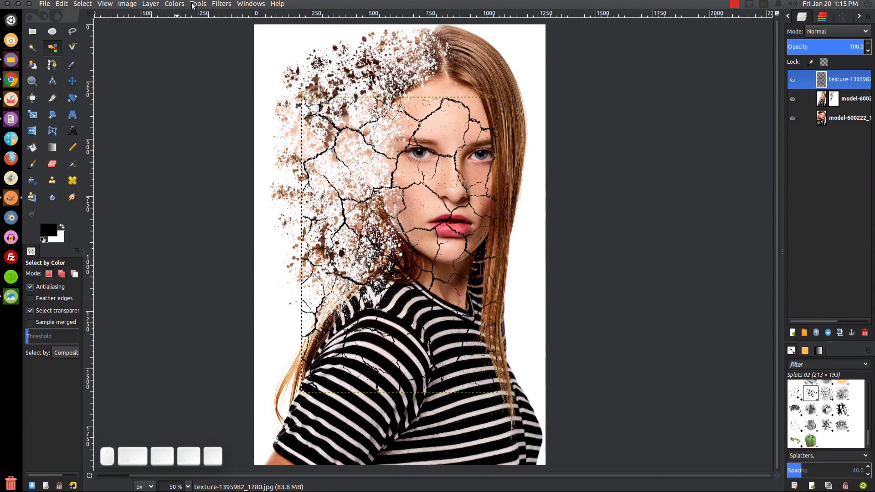
Invert the remaining cracks from black to thin white lines.
{"action": "left_click", "coordinate": [178, 9]}
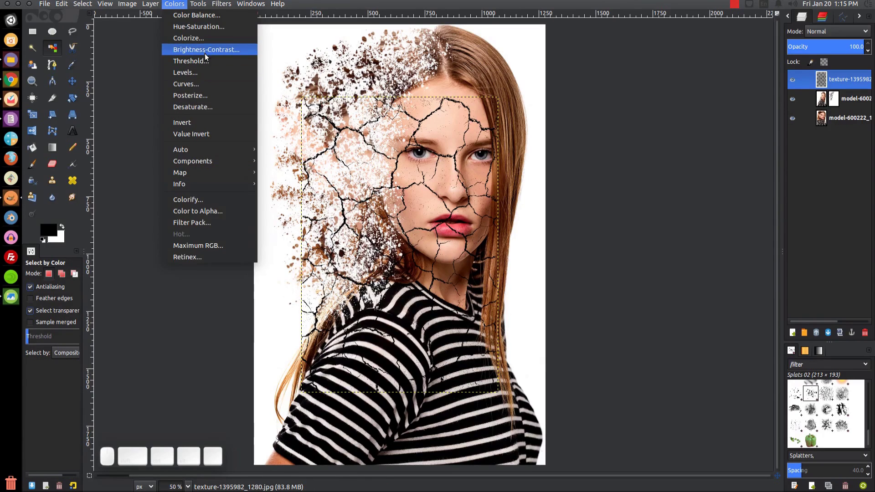
{"action": "left_click", "coordinate": [202, 126]}
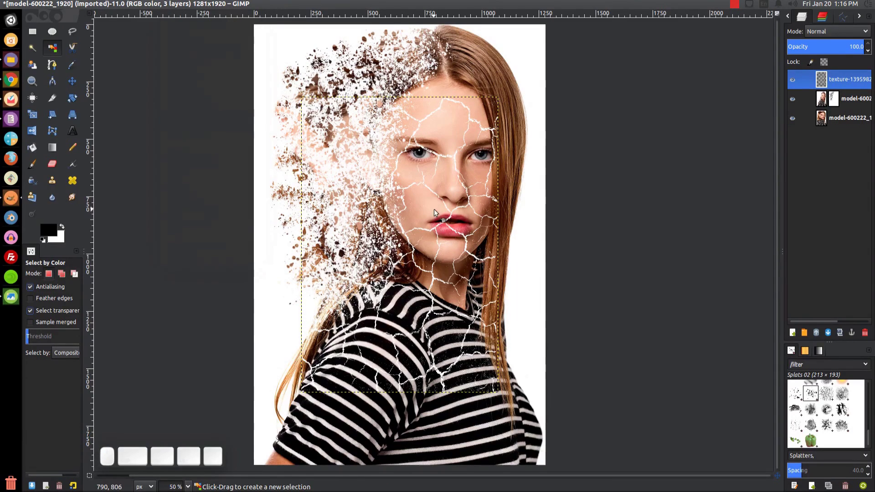
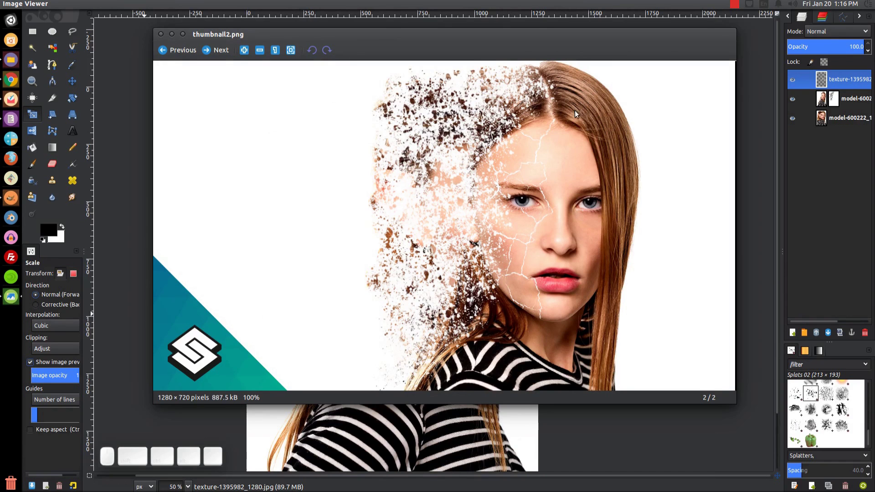
Close the cracked-face reference thumbnail and return to the scaled texture in GIMP.
{"action": "left_click", "coordinate": [173, 41]}
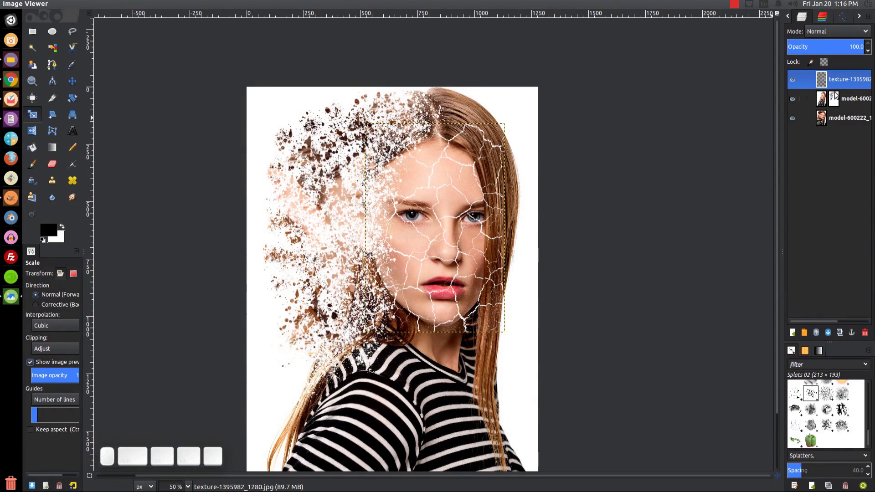
Add a white, fully opaque layer mask to the crack texture layer.
{"action": "left_click", "coordinate": [841, 81]}
{"action": "left_click", "coordinate": [787, 233]}
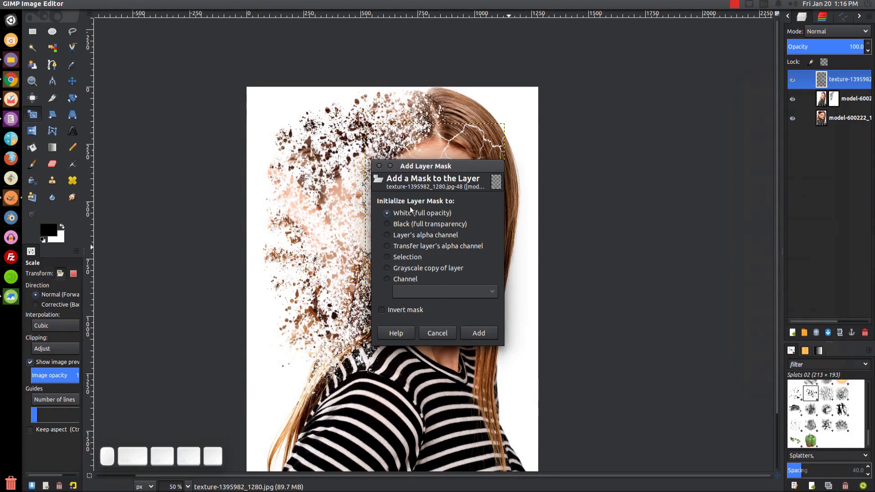
{"action": "left_click", "coordinate": [478, 339]}
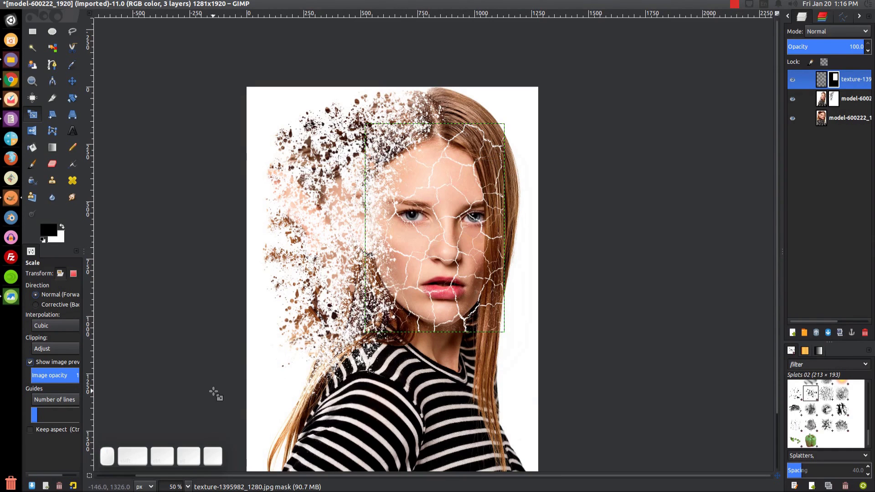
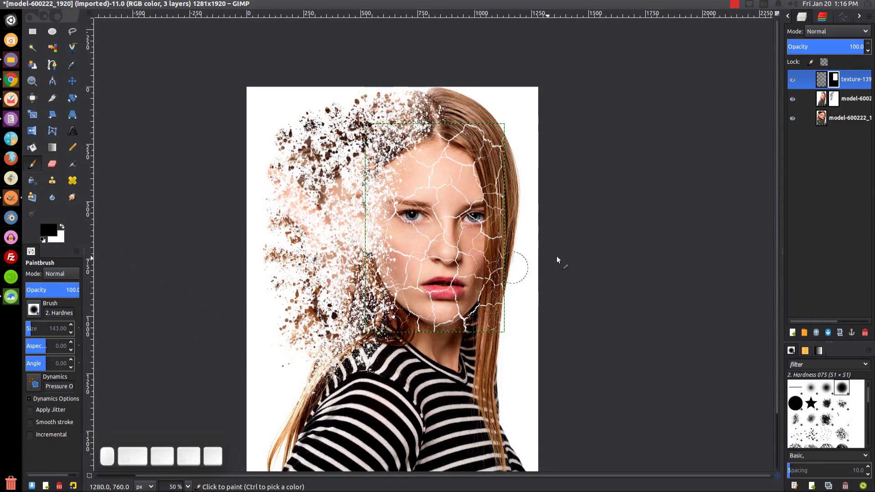
Paint black on the mask to hide cracks over the chin, right cheek and beside the nose.
{"action": "scroll", "scroll_direction": "up", "scroll_amount": 3}
{"action": "scroll", "scroll_direction": "up", "scroll_amount": 3}
{"action": "key", "text": "["}
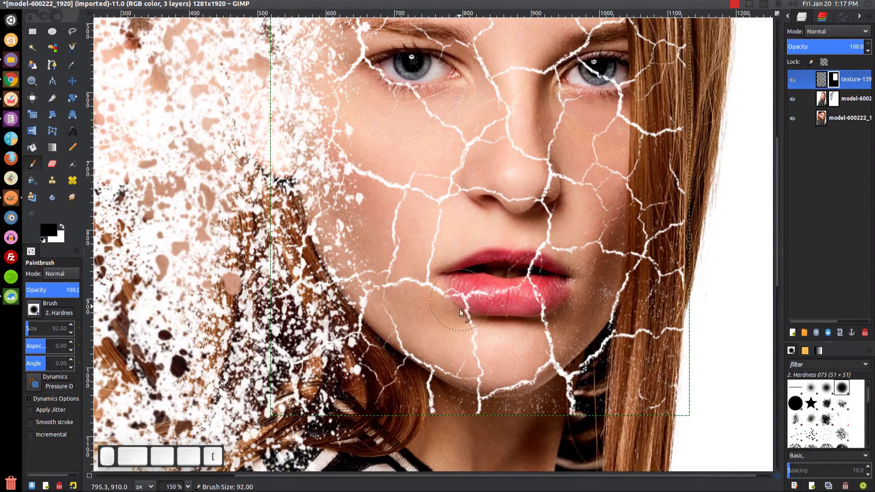
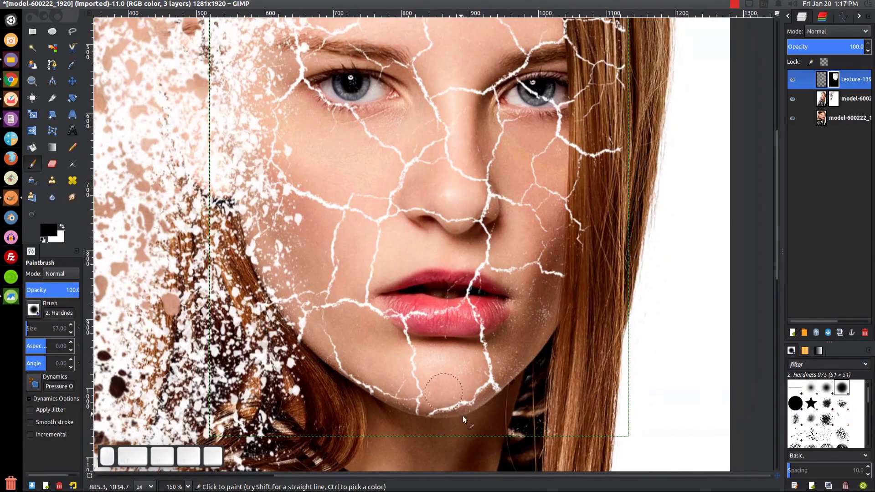
{"action": "left_click_drag", "start_coordinate": [445, 418], "coordinate": [433, 329]}
{"action": "left_click_drag", "start_coordinate": [435, 328], "coordinate": [380, 263]}
{"action": "left_click_drag", "start_coordinate": [486, 234], "coordinate": [447, 193]}
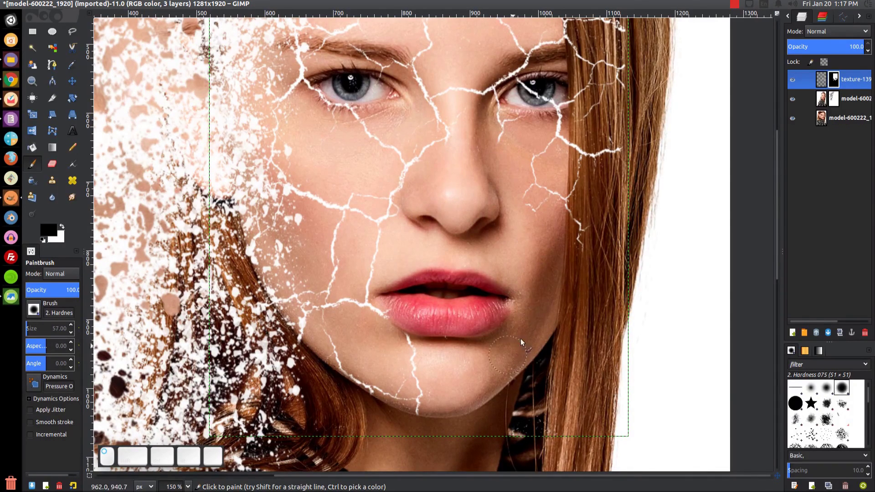
{"action": "left_click_drag", "start_coordinate": [548, 307], "coordinate": [494, 229]}
Swap to white and paint back some cracks on the cheek.
{"action": "left_click", "coordinate": [316, 223]}
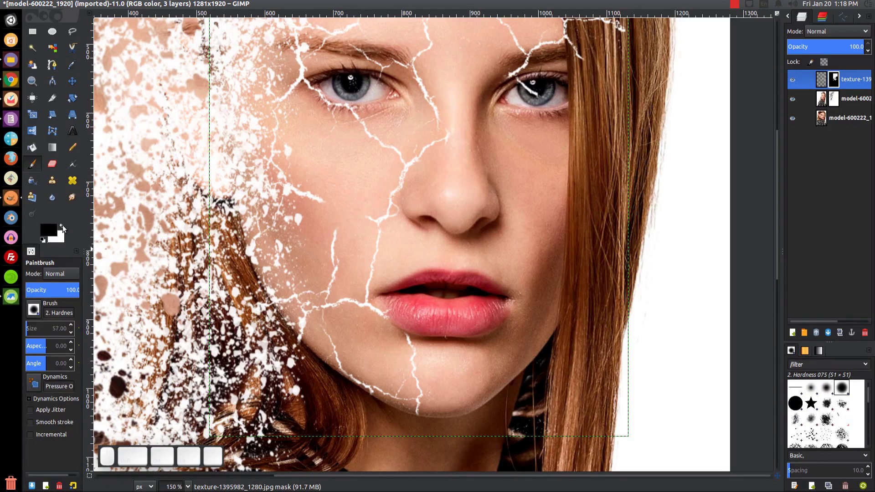
{"action": "left_click", "coordinate": [65, 228]}
{"action": "left_click_drag", "start_coordinate": [65, 228], "coordinate": [65, 228]}
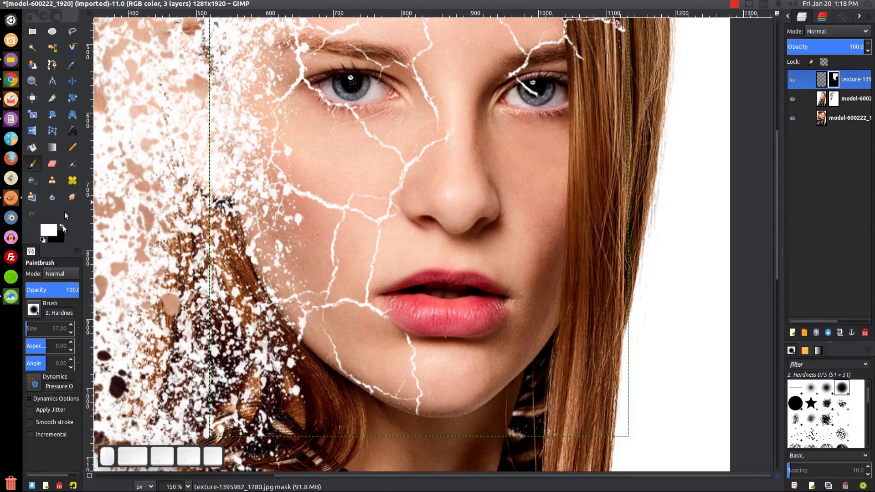